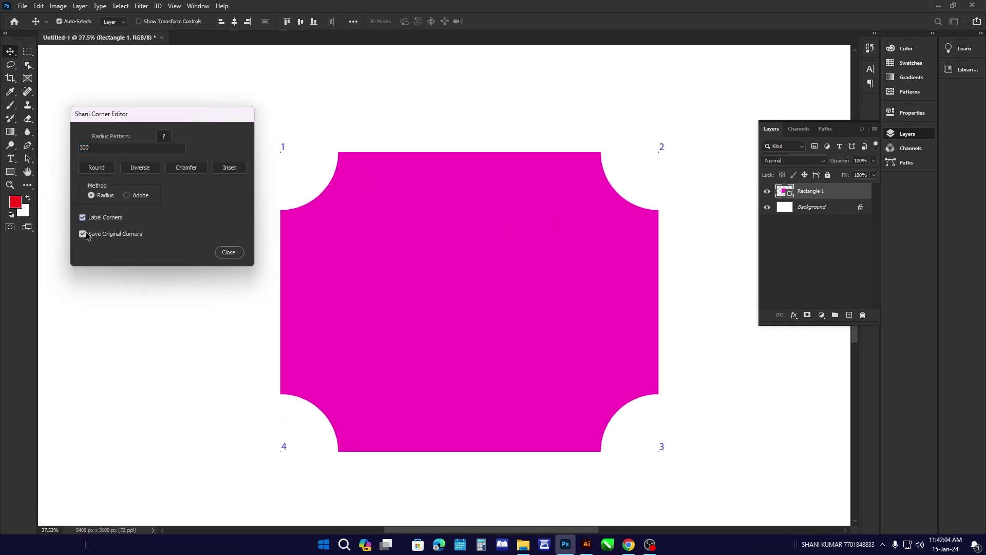
Step: Close the Shani Corner Editor dialog and minimize Photoshop to the desktop
click(103, 198)
click(188, 173)
double_click(72, 155)
key(5)
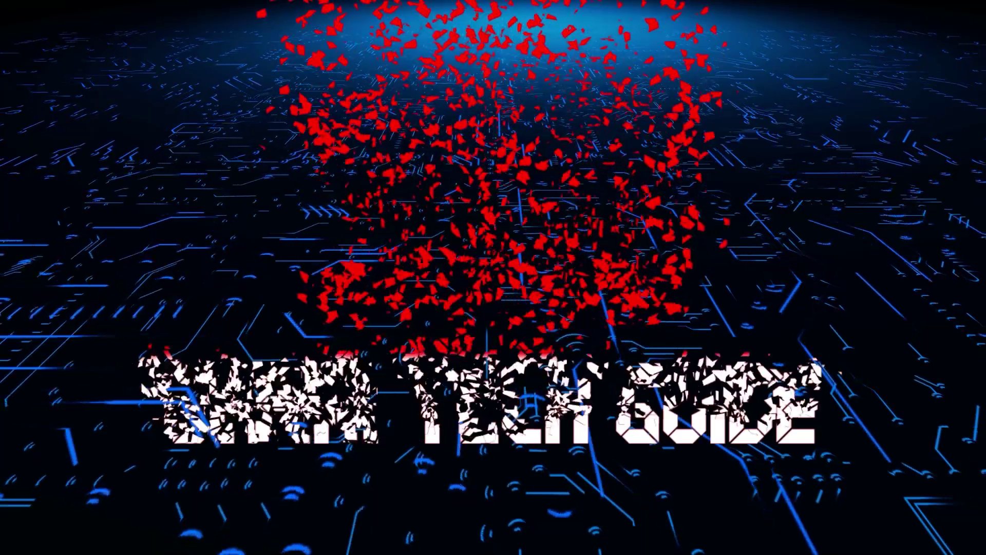
click(507, 367)
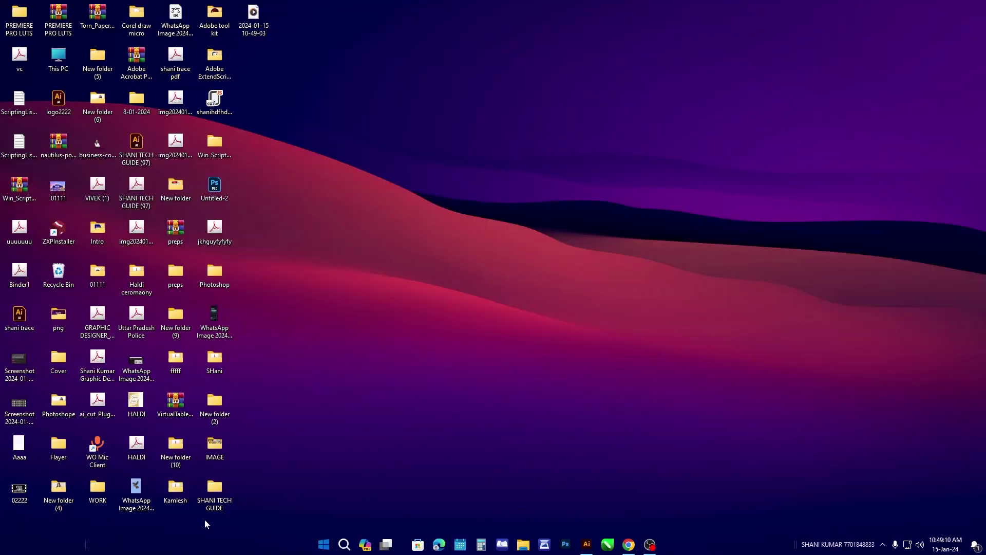
Step: Open the SHANI TECH GUIDE folder and extract the archive into its own folder to inspect the scripts
click(225, 497)
double_click(225, 497)
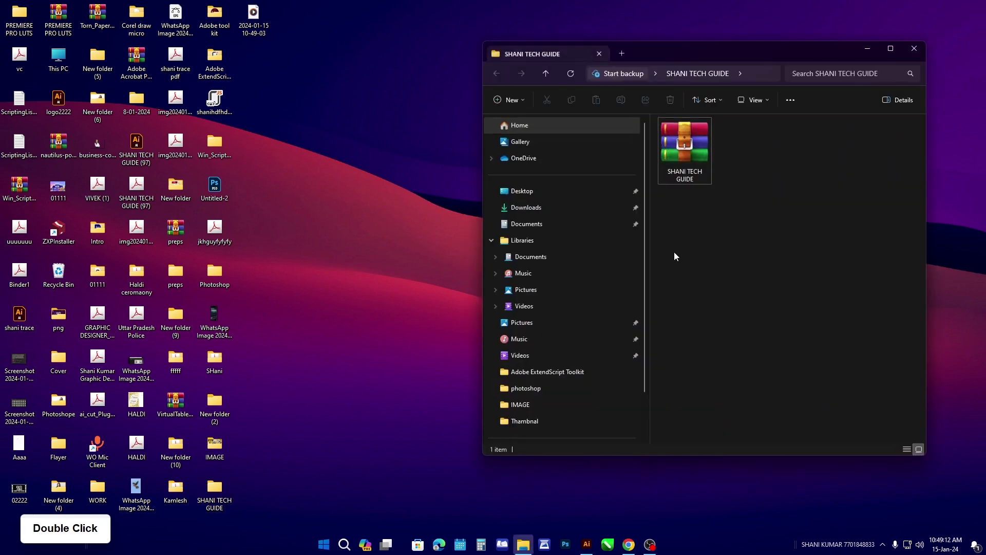
click(698, 168)
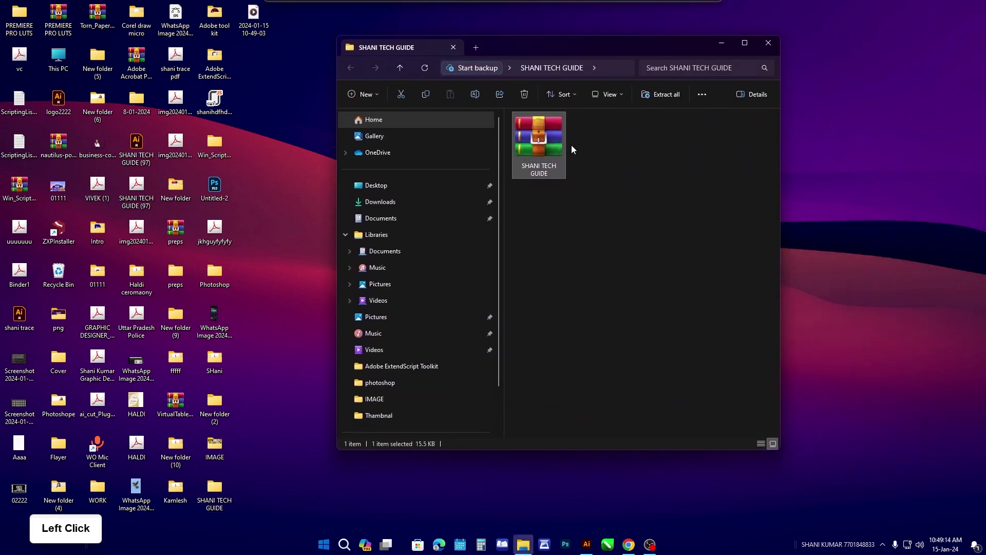
right_click(547, 152)
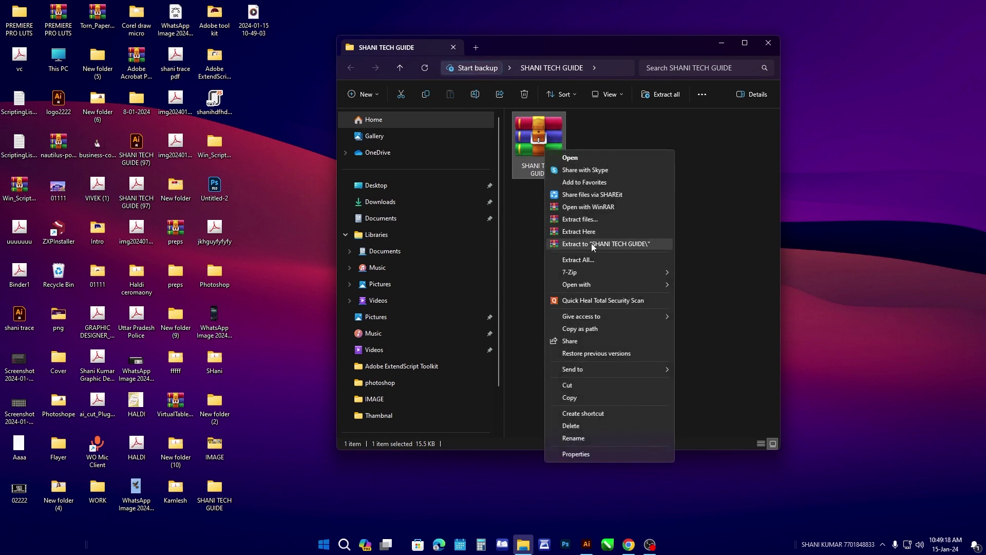
click(606, 248)
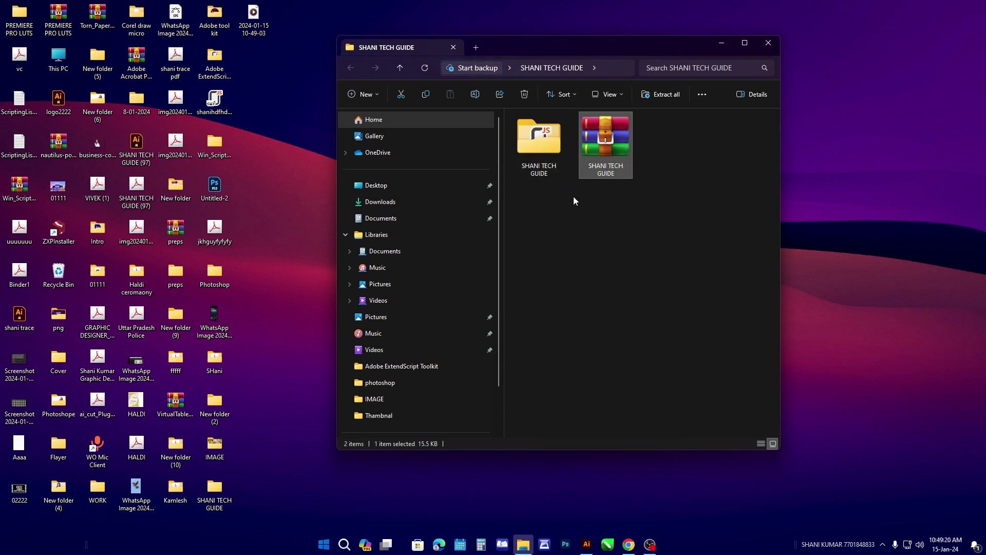
click(548, 141)
double_click(548, 142)
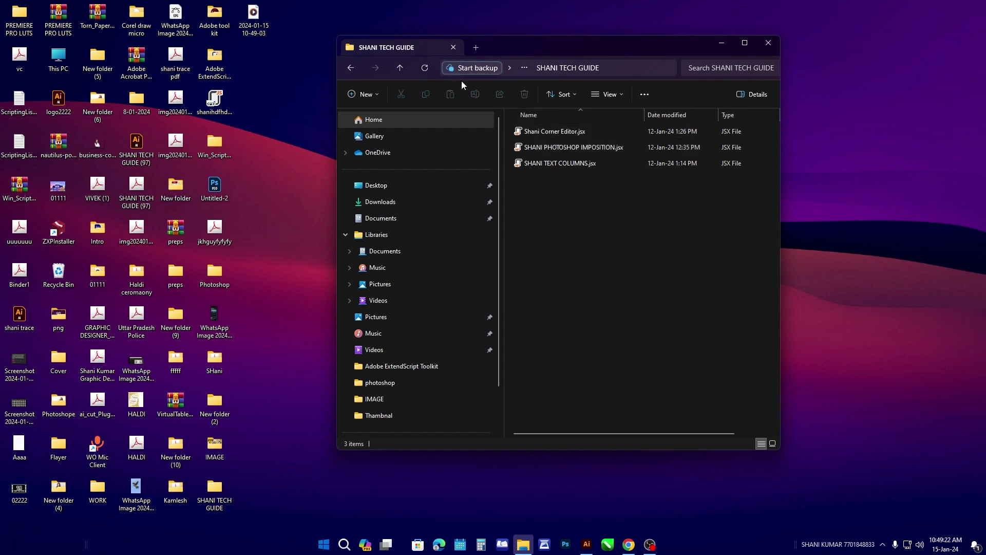
Step: Remove the extracted folder and start Extract All on the archive again
click(406, 69)
click(546, 143)
click(550, 149)
right_click(550, 149)
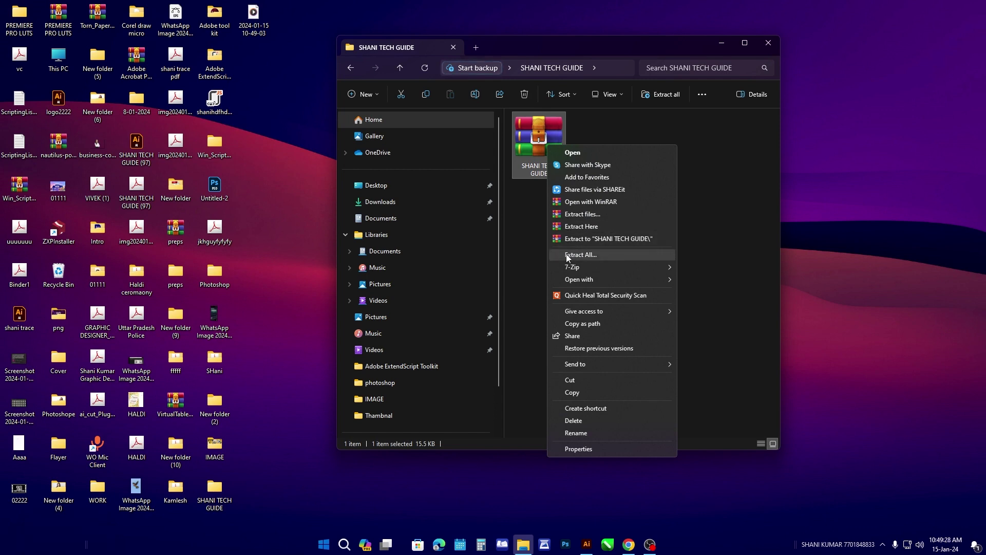
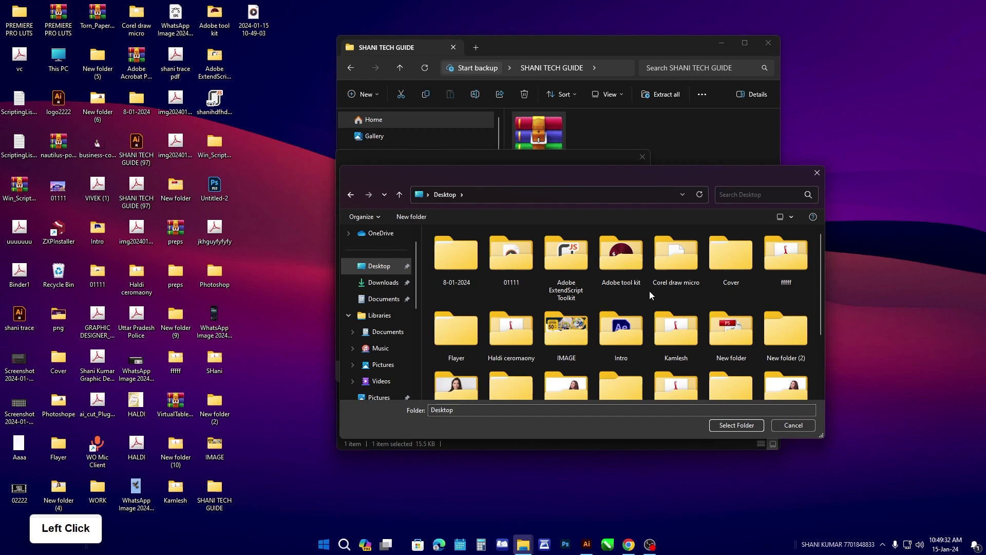
scroll(down, 3)
scroll(up, 3)
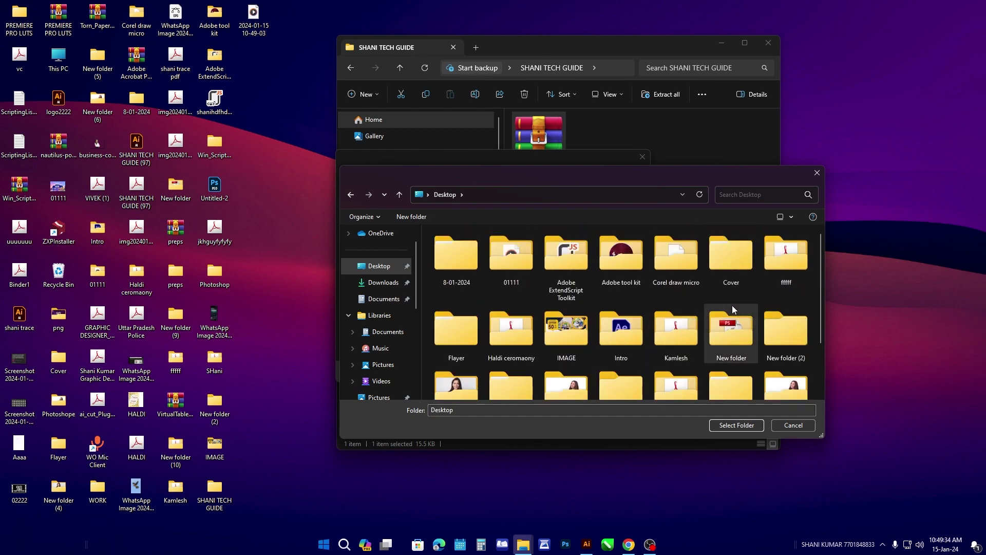
scroll(down, 3)
scroll(down, 3)
Step: Browse to Desktop\SHANI TECH GUIDE and select it as the extraction destination
click(693, 386)
click(683, 378)
double_click(683, 378)
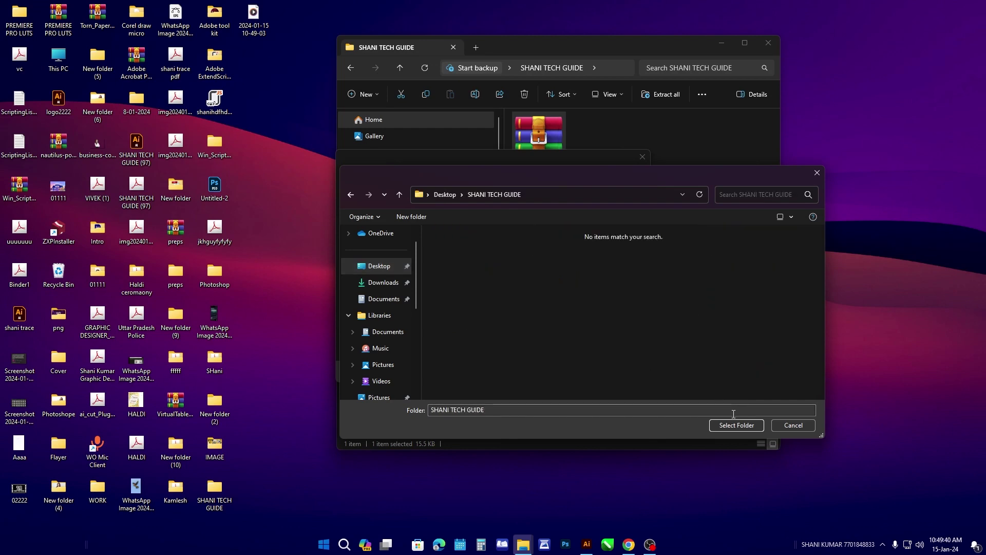
click(732, 431)
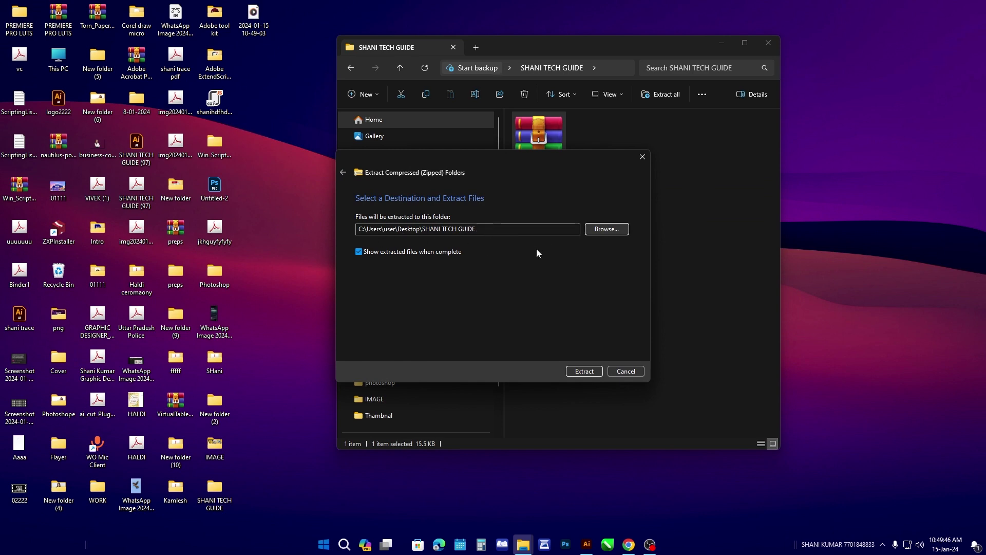
Step: Extract the archive, then select and copy the three .jsx script files
click(587, 372)
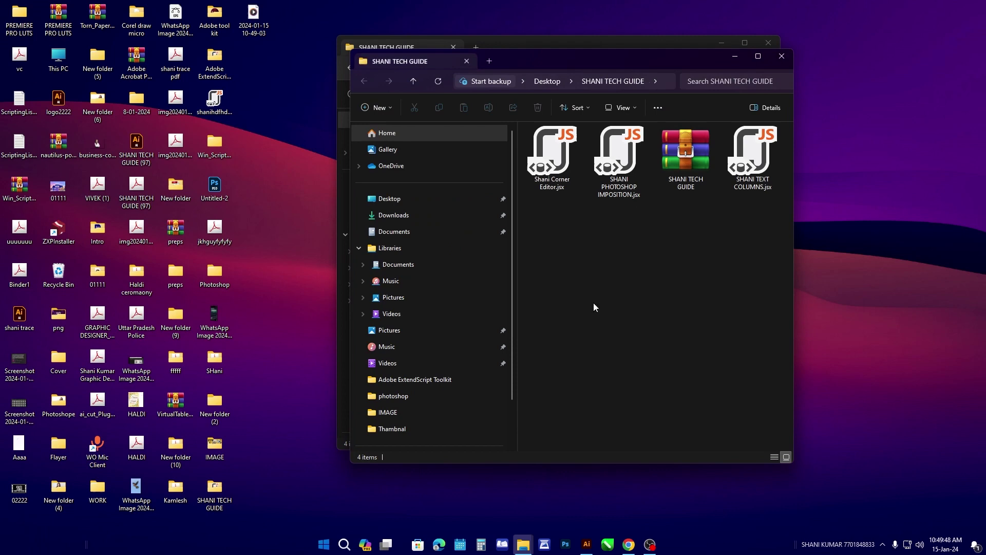
click(609, 268)
click(568, 170)
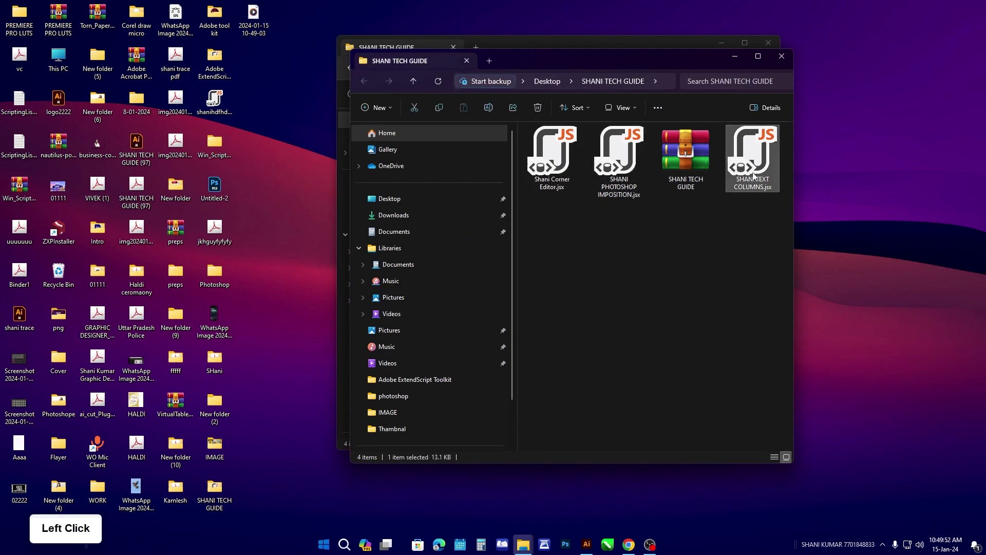
click(757, 177)
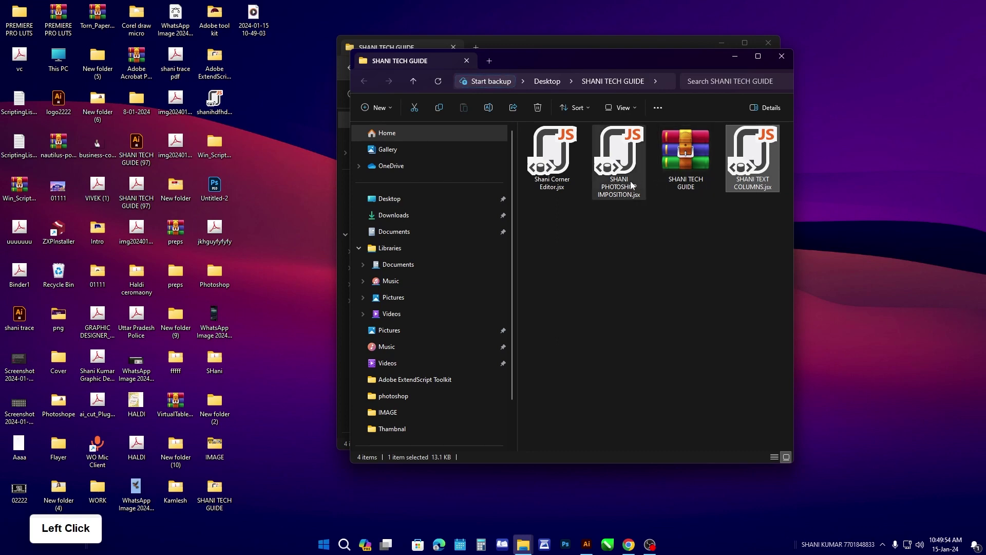
click(622, 184)
click(541, 172)
right_click(542, 172)
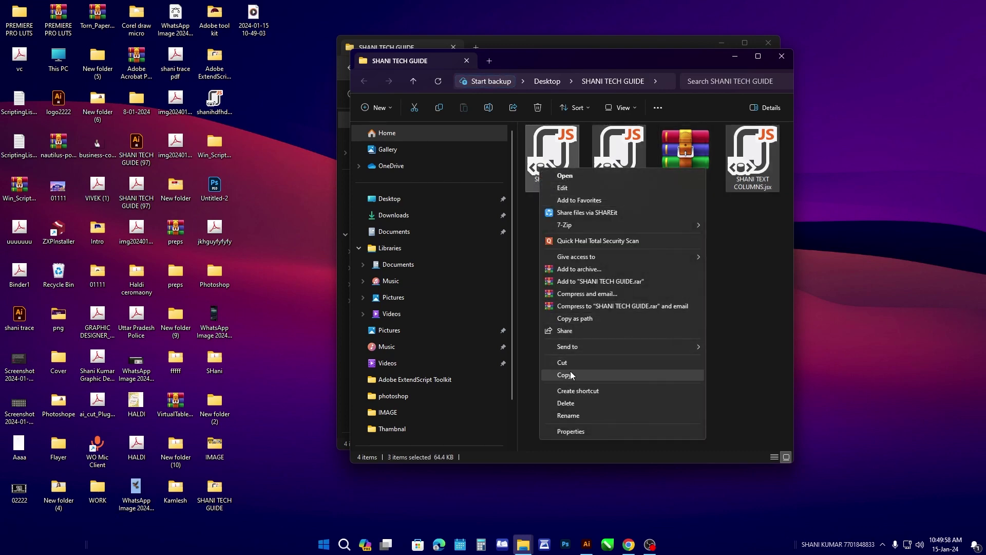
click(572, 376)
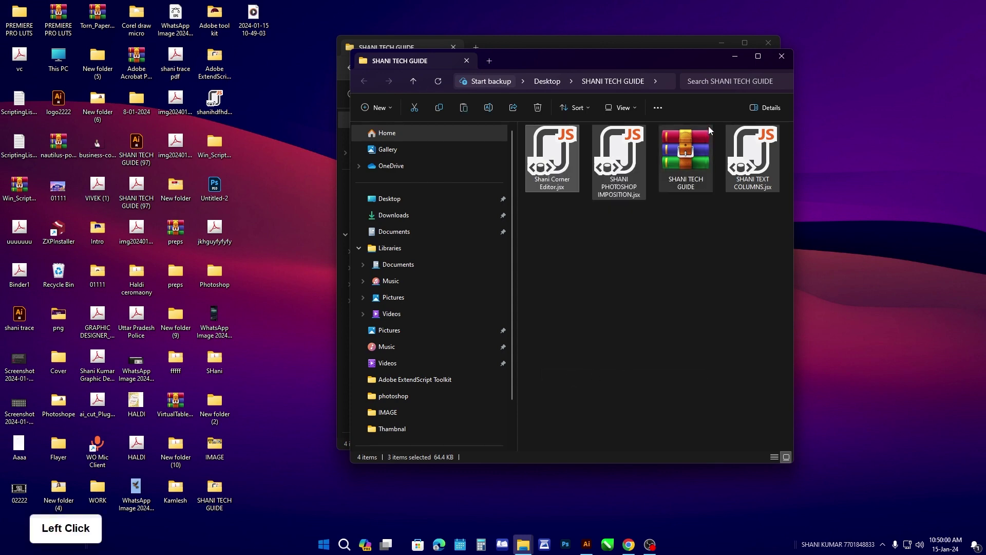
Step: Close the File Explorer windows to show the desktop
click(733, 60)
click(732, 49)
right_click(471, 145)
click(537, 174)
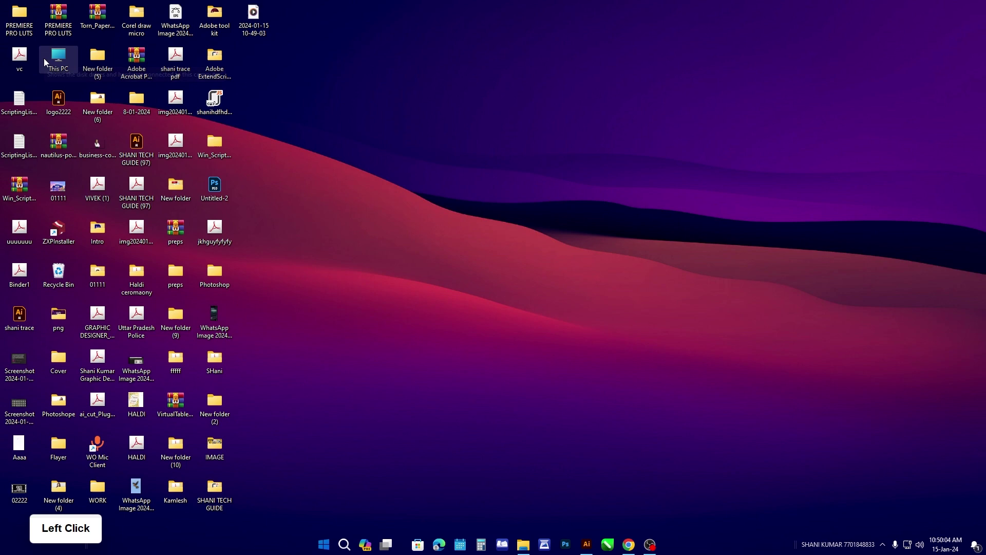
Step: Navigate from This PC through Local Disk (C:) and Program Files into the Adobe folder
click(47, 63)
double_click(47, 63)
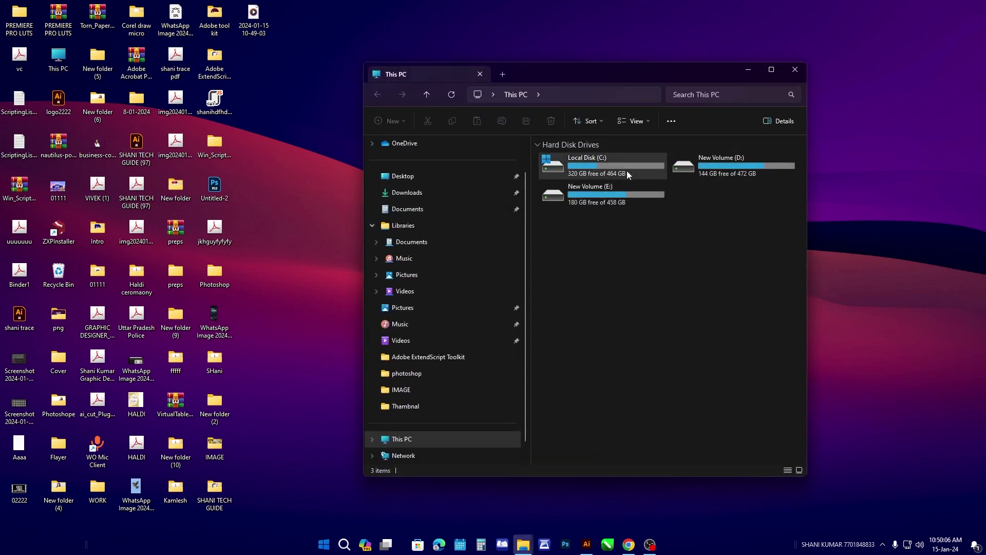
click(630, 175)
double_click(630, 176)
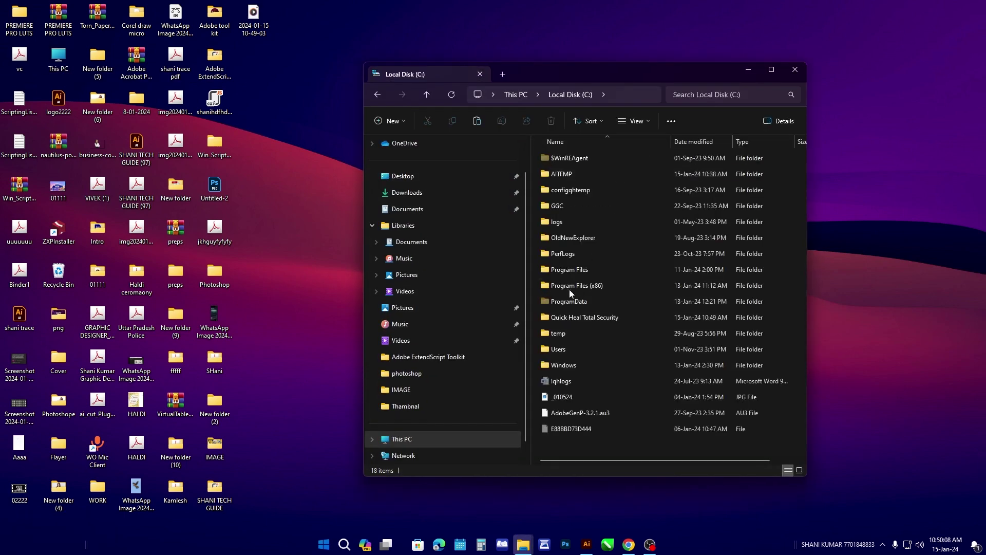
click(572, 279)
double_click(573, 279)
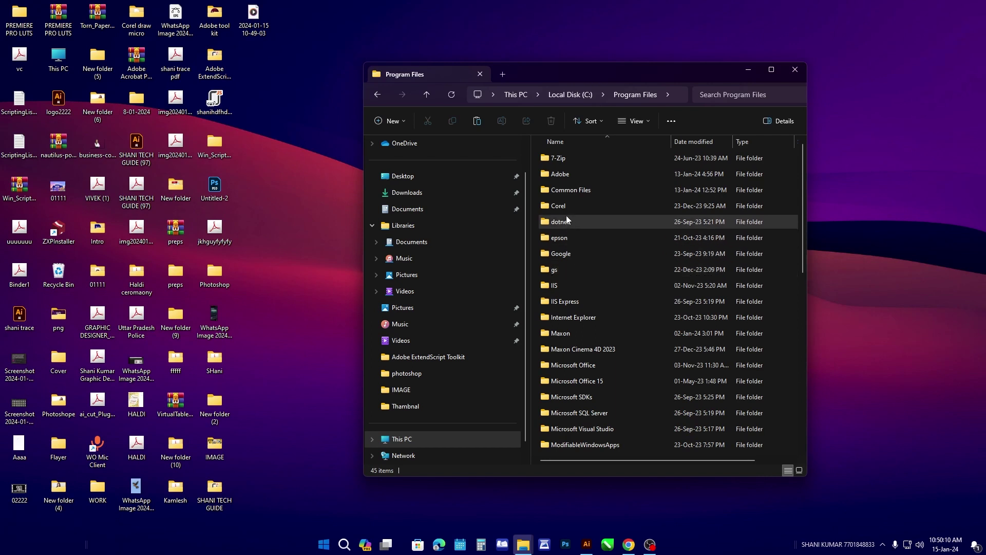
click(558, 182)
double_click(558, 182)
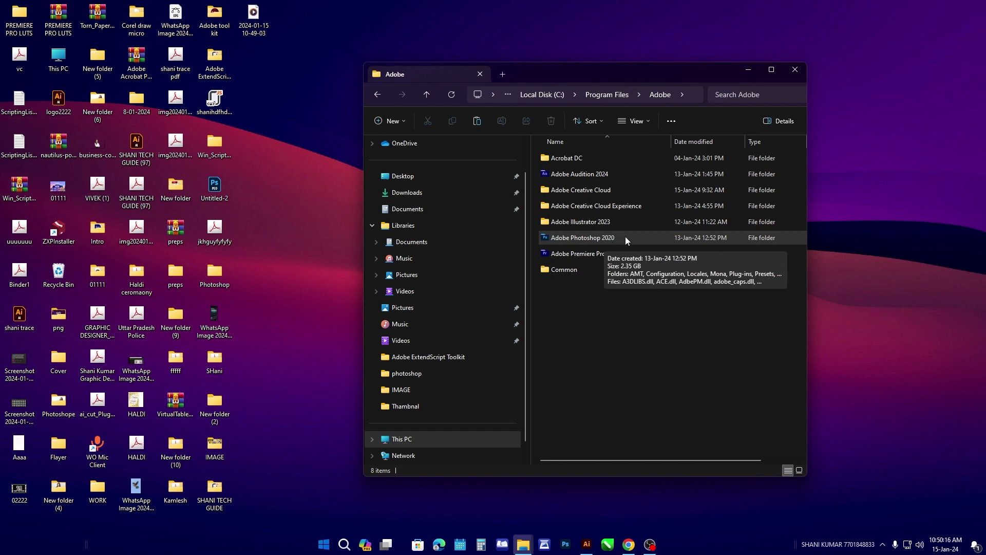
Step: Open Adobe Photoshop 2020 > Presets > Scripts and move the window aside
click(587, 242)
double_click(586, 242)
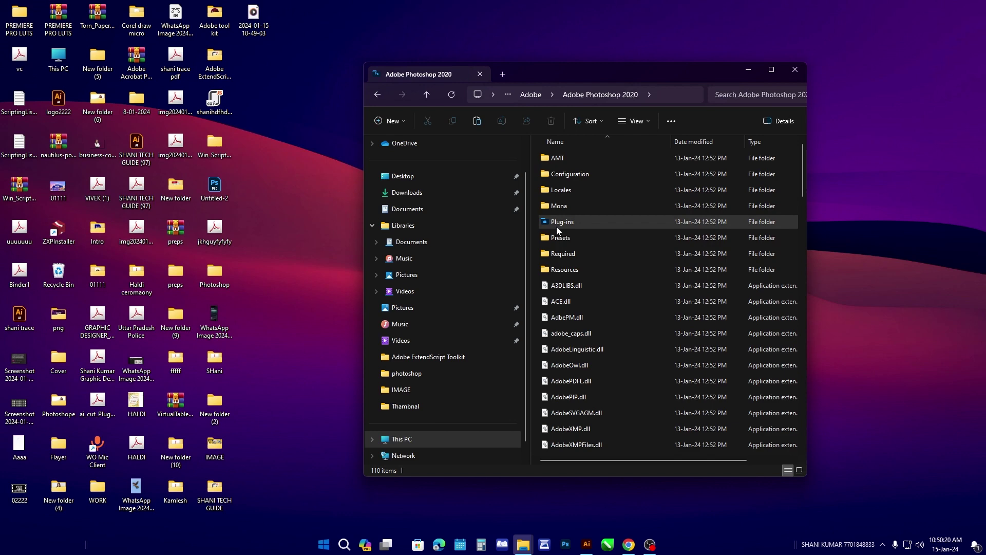
click(571, 241)
double_click(571, 240)
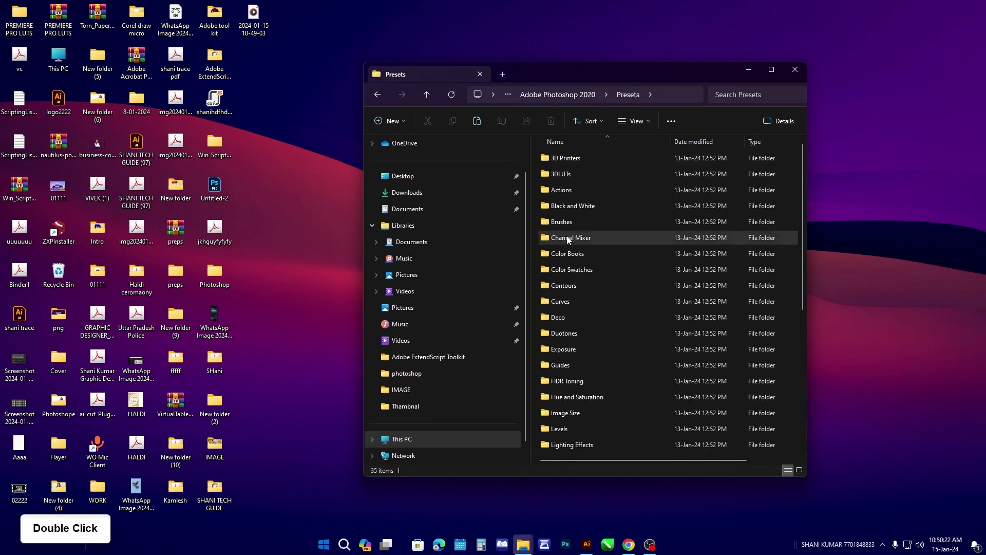
scroll(down, 3)
click(550, 356)
double_click(550, 356)
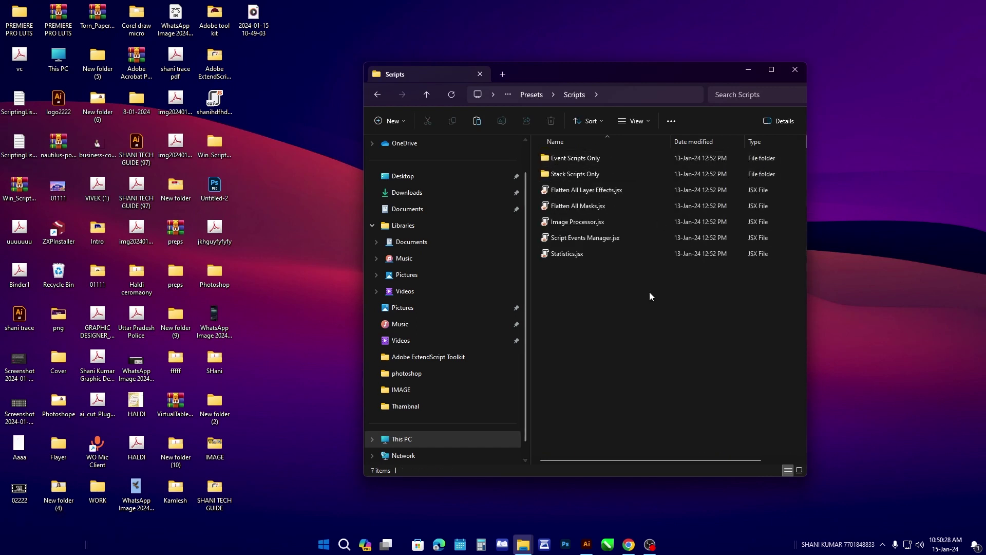
click(622, 73)
Step: Paste the three scripts into Scripts and re-select the three .jsx files in the SHANI TECH GUIDE folder
right_click(309, 295)
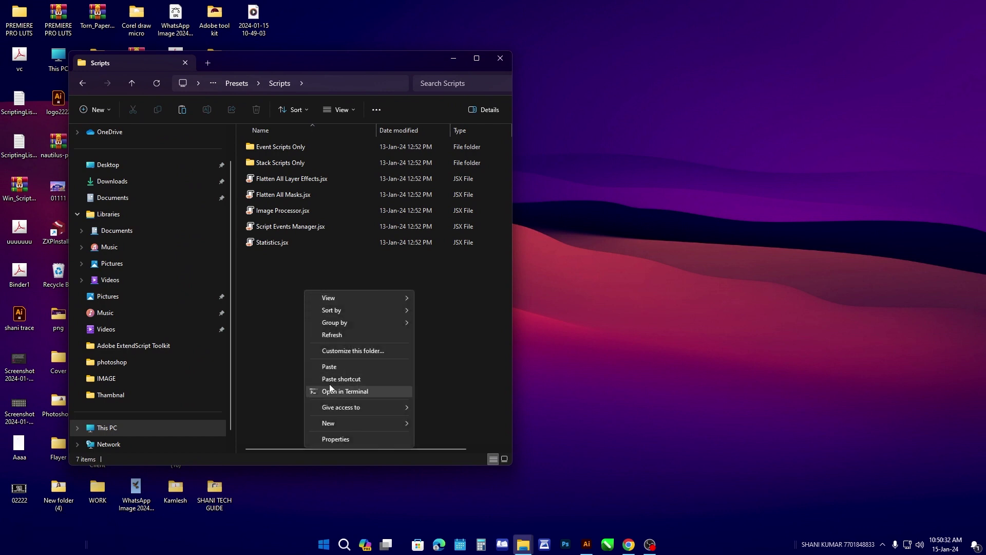
click(337, 372)
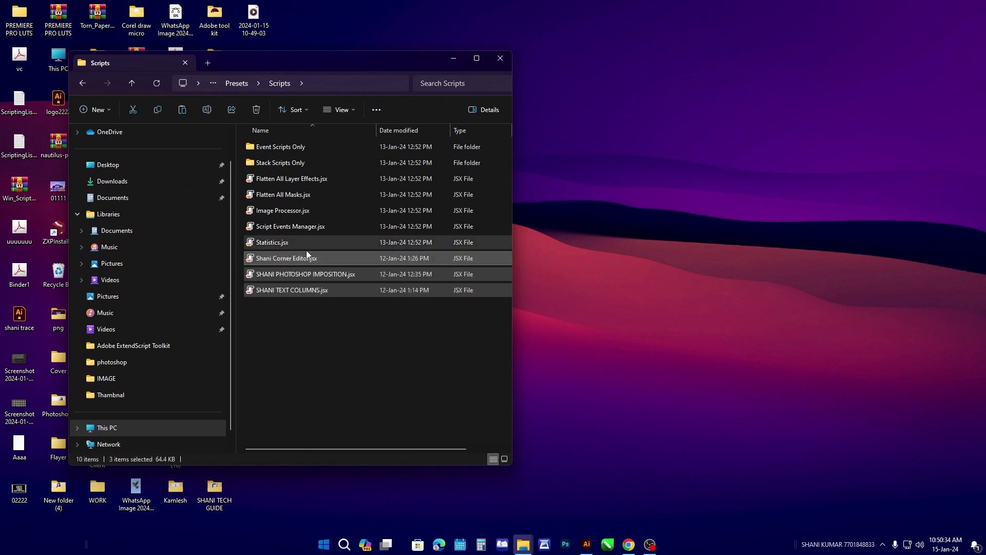
click(531, 547)
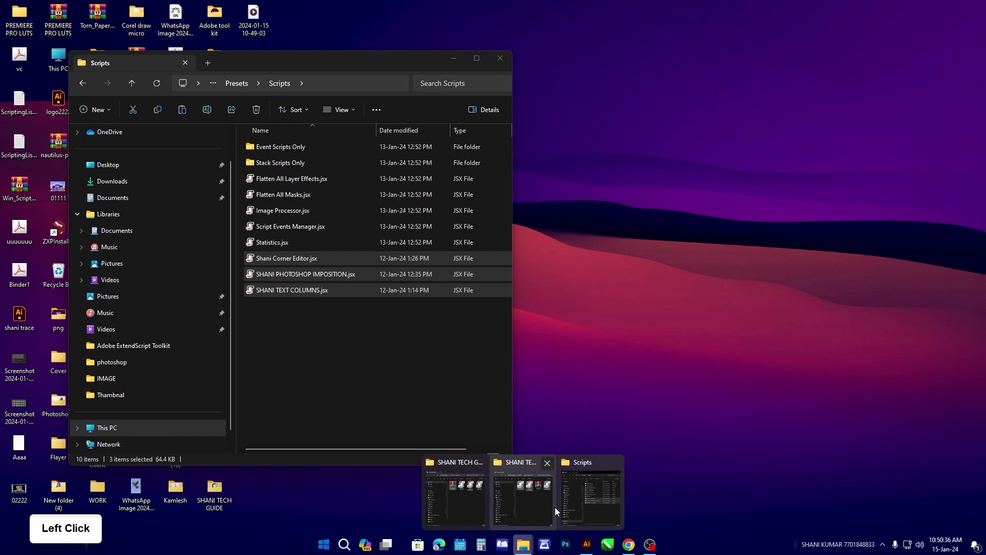
click(579, 490)
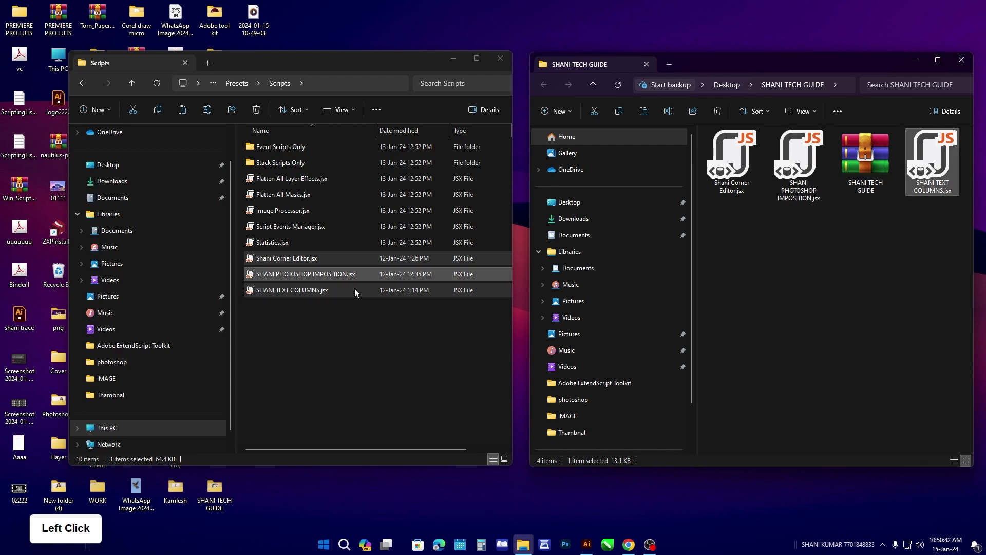
click(722, 187)
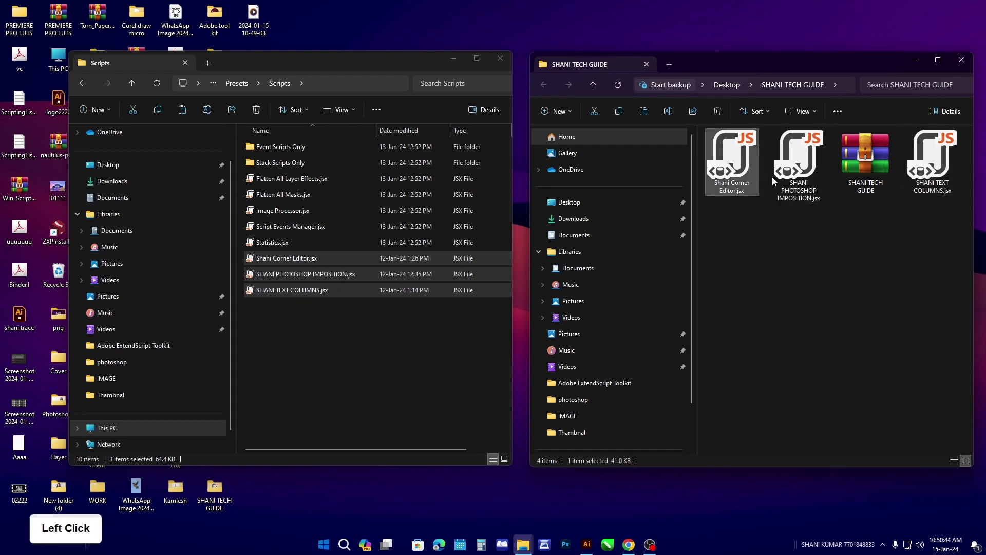
click(780, 181)
click(929, 177)
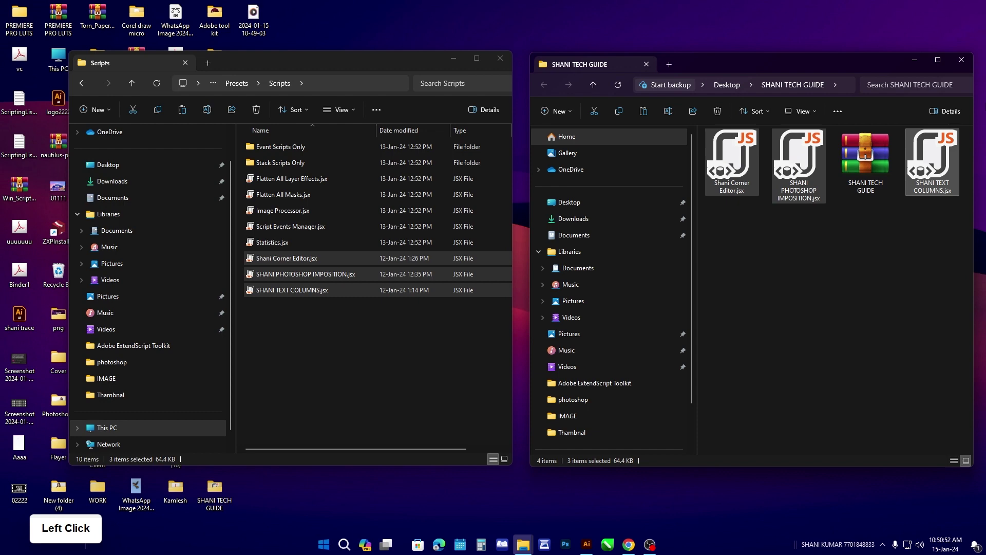
Step: Confirm the Presets\Scripts path, close both Explorer windows and launch Photoshop
click(965, 59)
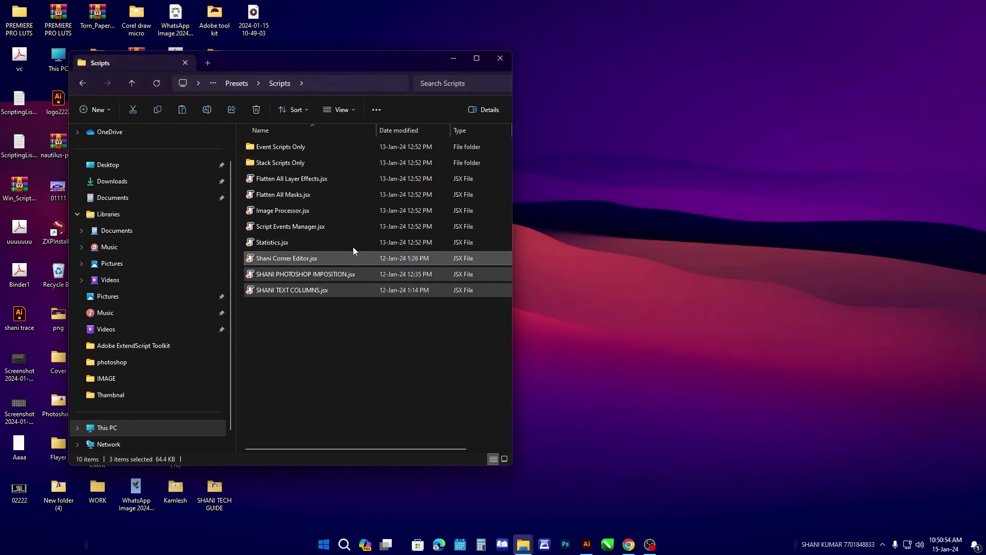
click(322, 88)
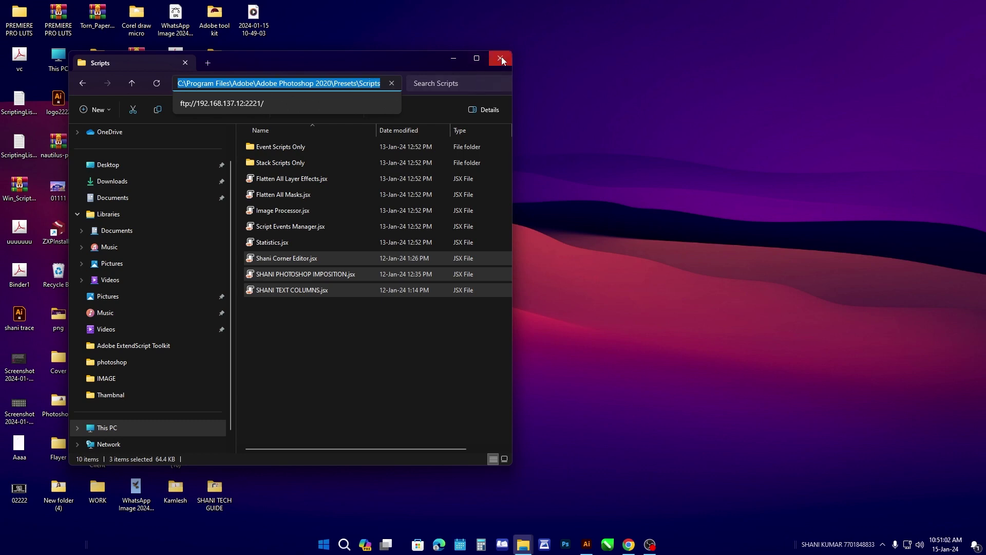
click(504, 59)
right_click(543, 171)
click(584, 205)
right_click(476, 248)
click(515, 284)
Step: Check that the three Shani scripts are listed under File > Scripts, then close the menu
click(571, 547)
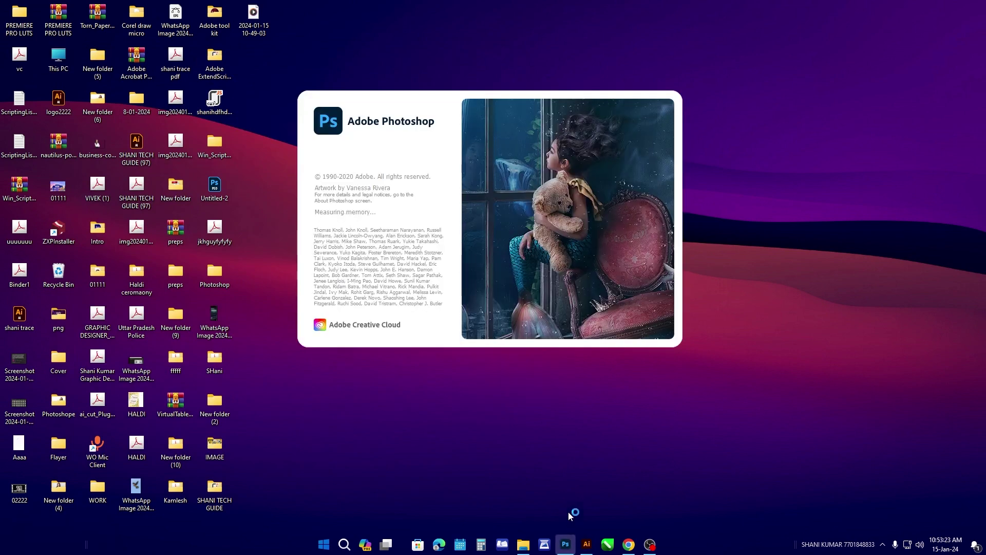
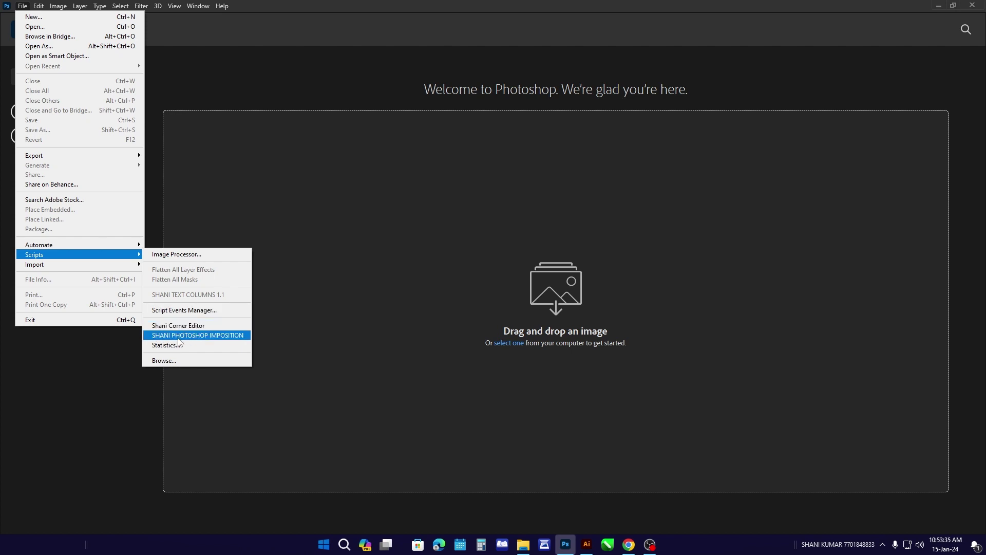
click(355, 343)
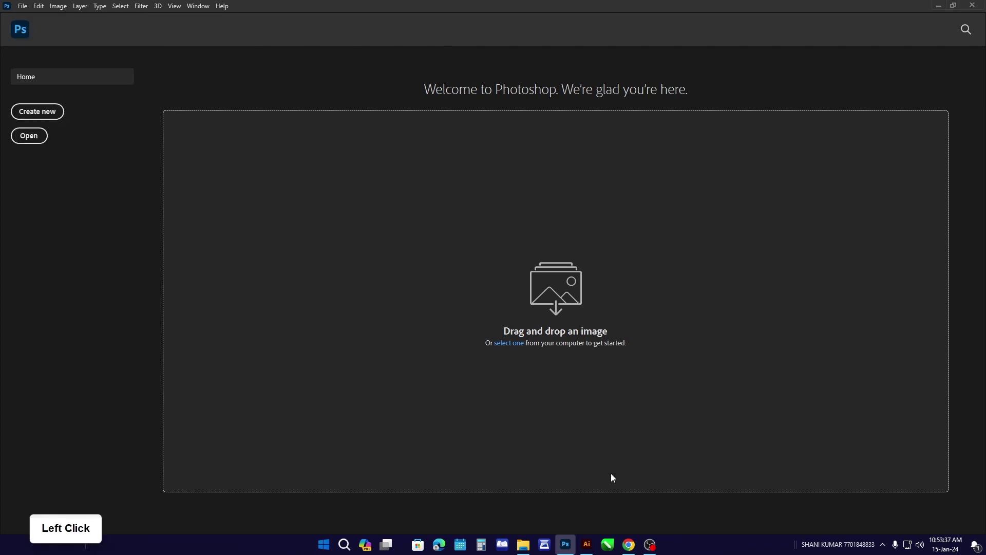
click(530, 545)
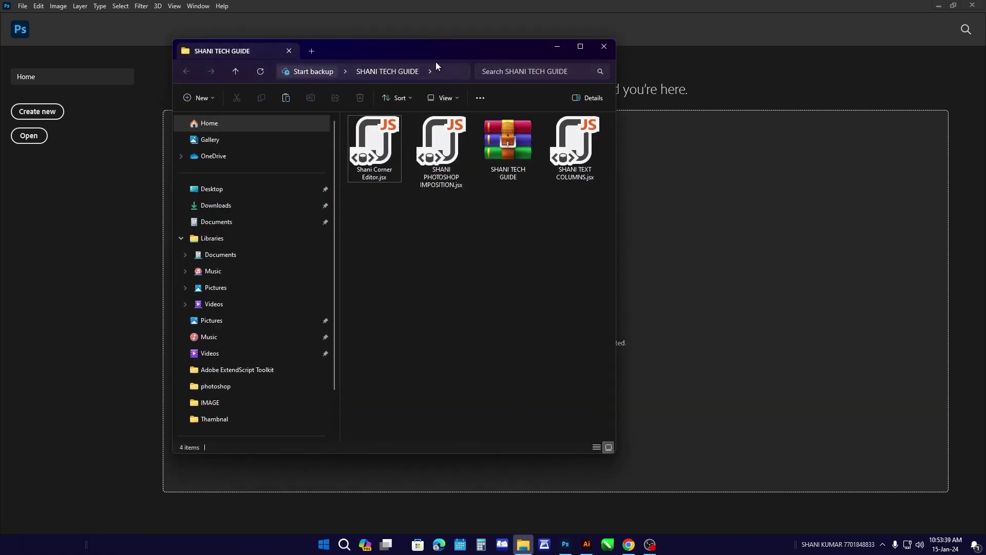
click(448, 61)
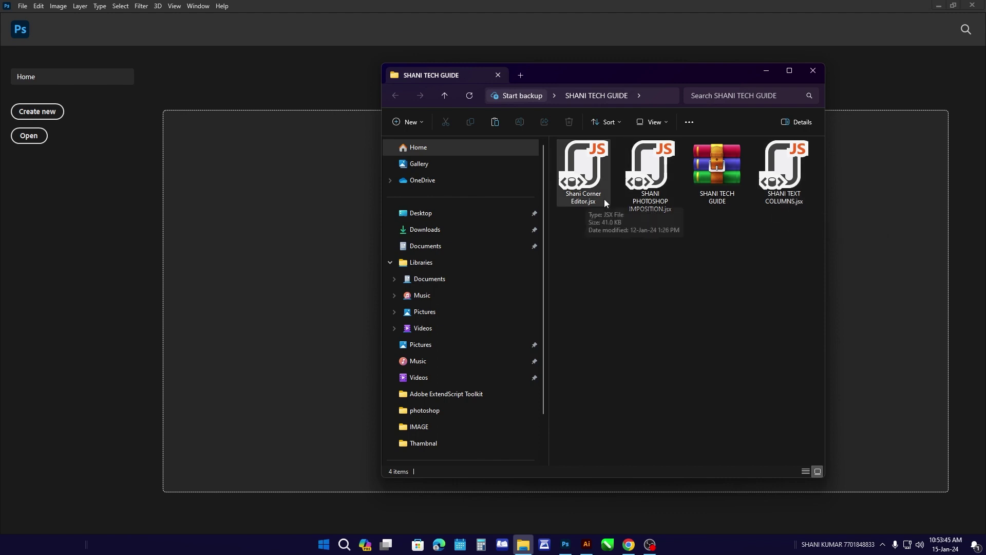
click(815, 71)
click(285, 181)
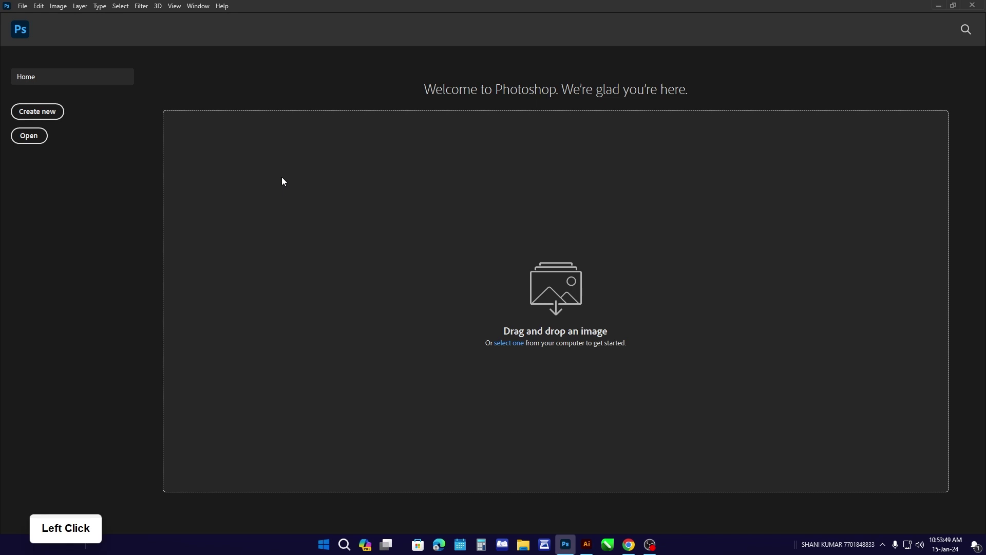
Step: Create a 3.5 × 4.5 cm, 300 ppi document and place the portrait photo as embedded
key(ctrl+n)
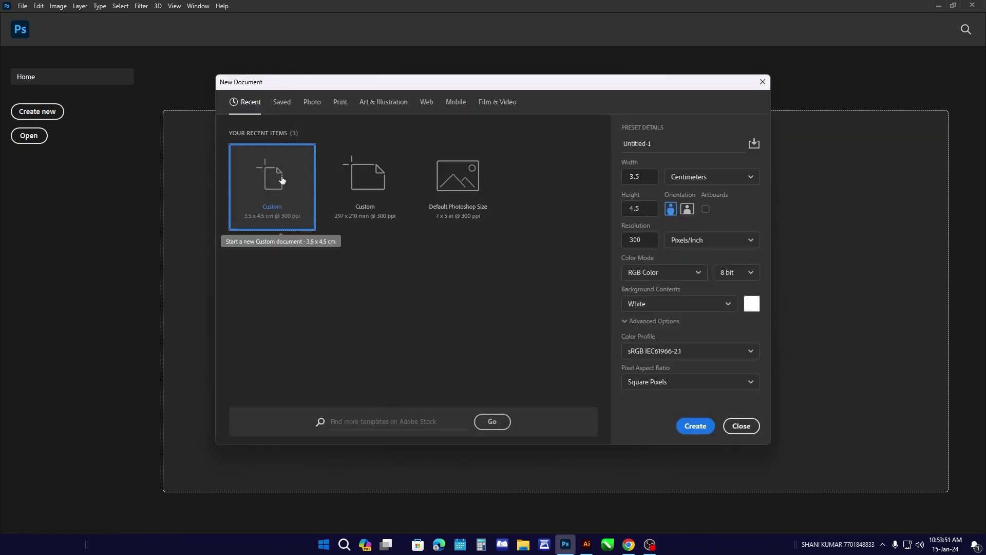
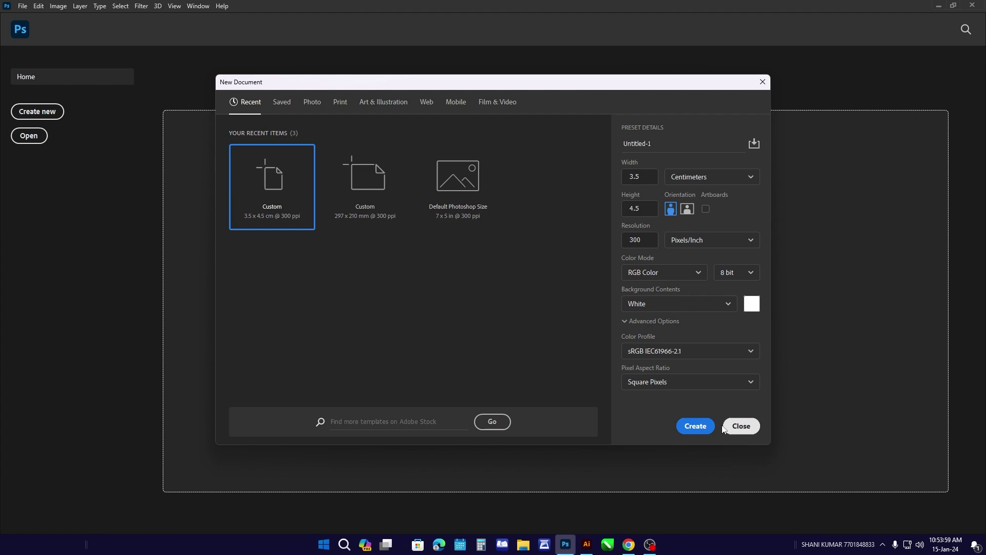
click(704, 432)
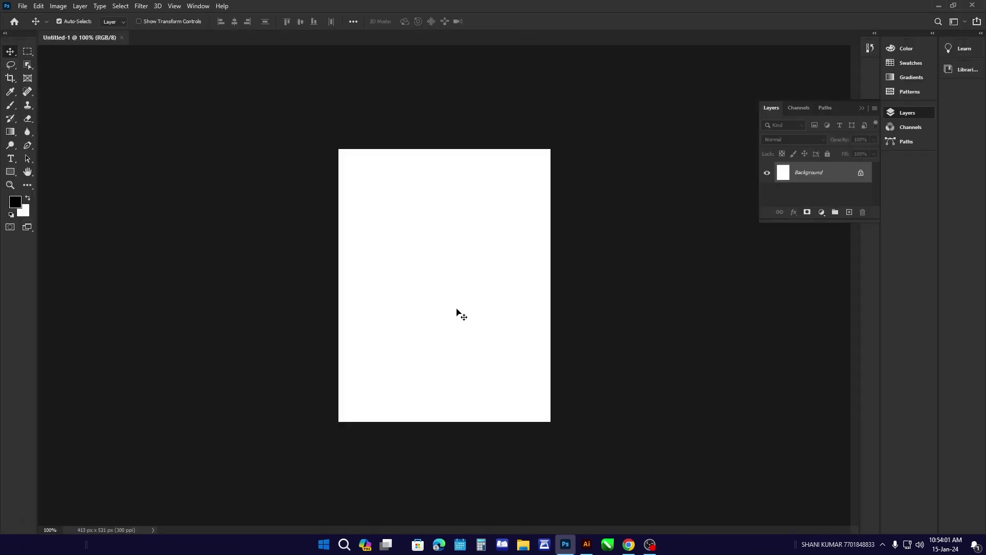
click(939, 7)
click(218, 452)
double_click(218, 452)
click(378, 161)
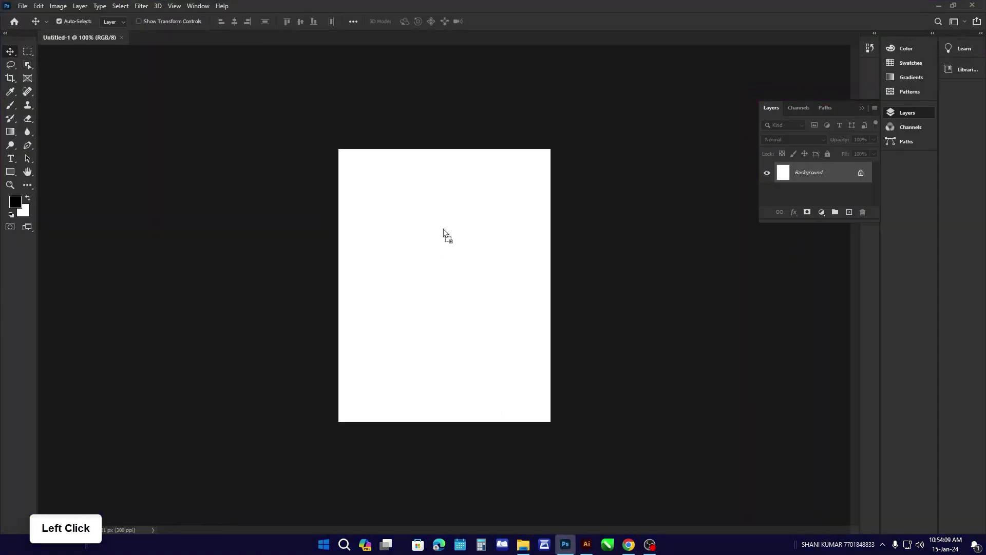
Step: Resize the placed portrait to fill the page and commit the transform
click(491, 27)
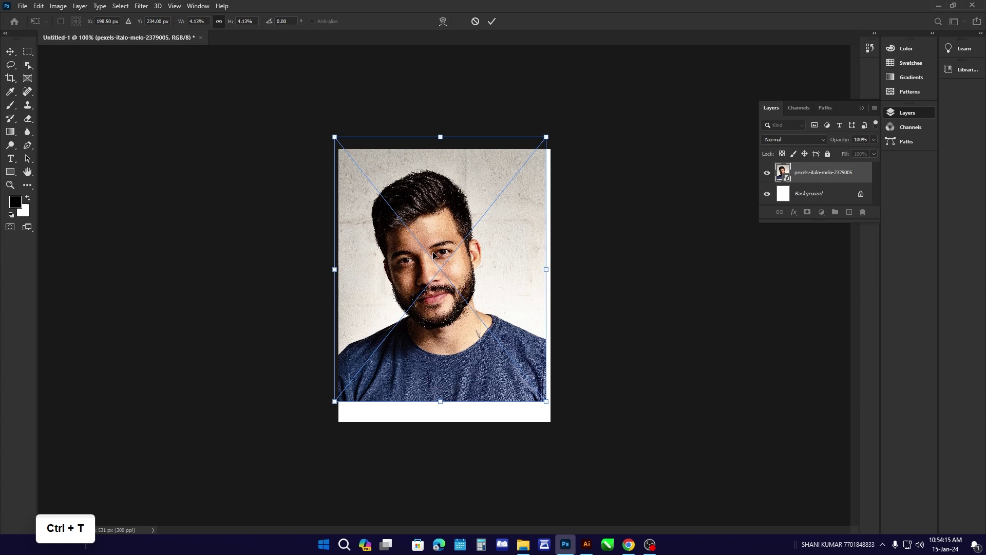
click(28, 160)
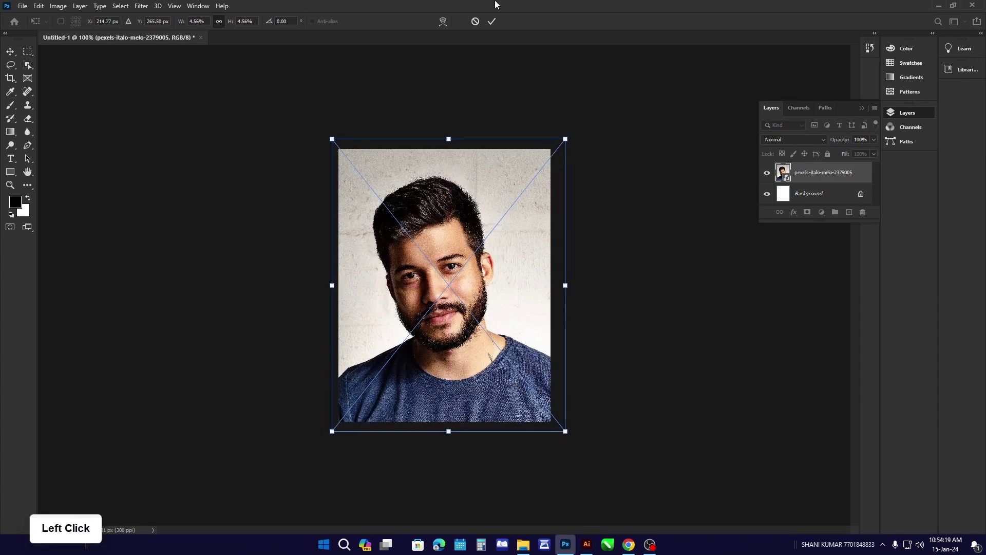
click(500, 25)
scroll(up, 3)
scroll(down, 3)
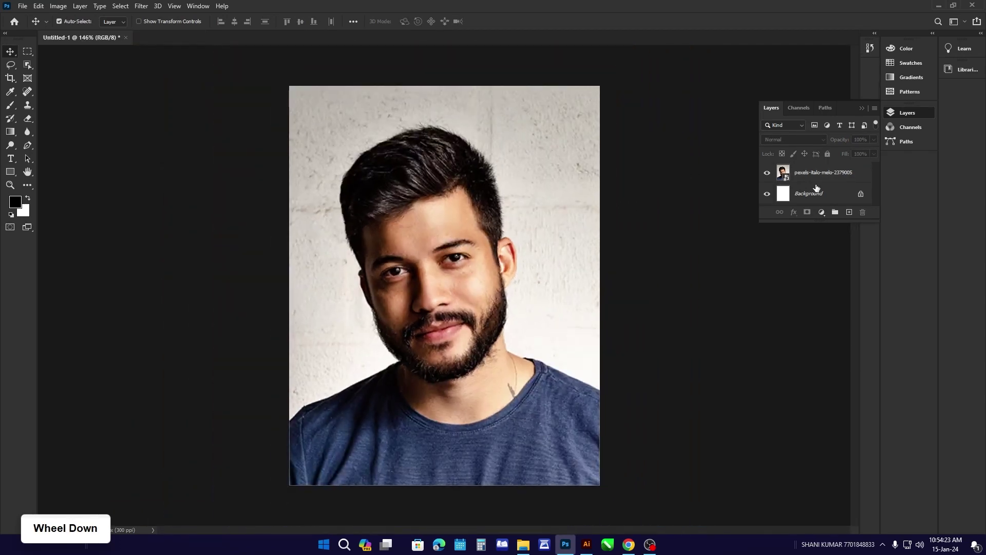
Step: Unlock the background, select the photo layer and mask away the wall behind the man
click(824, 193)
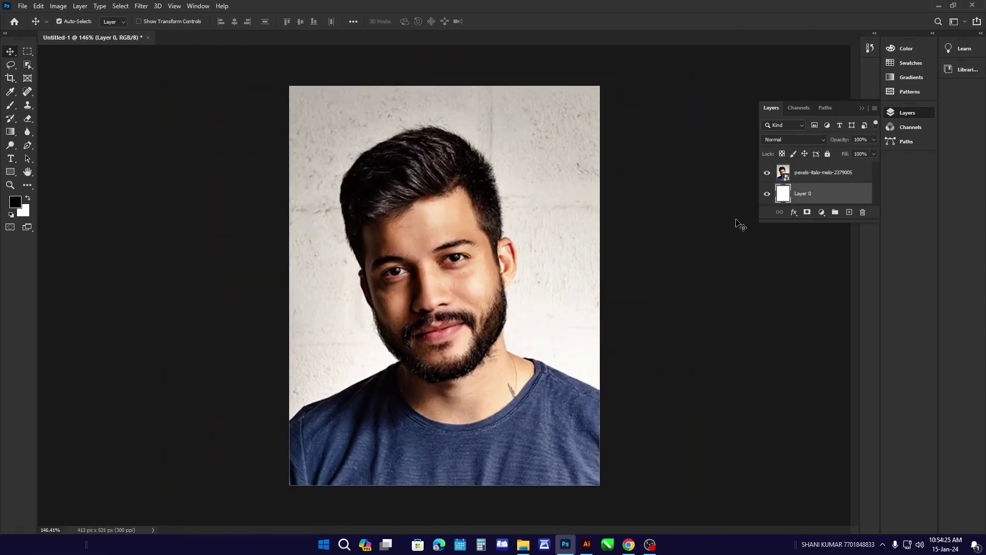
click(718, 223)
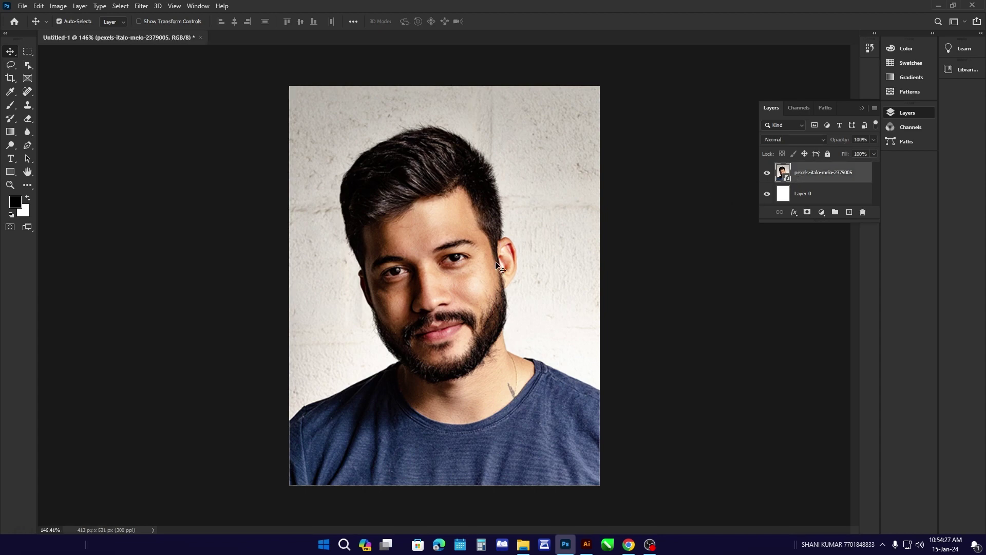
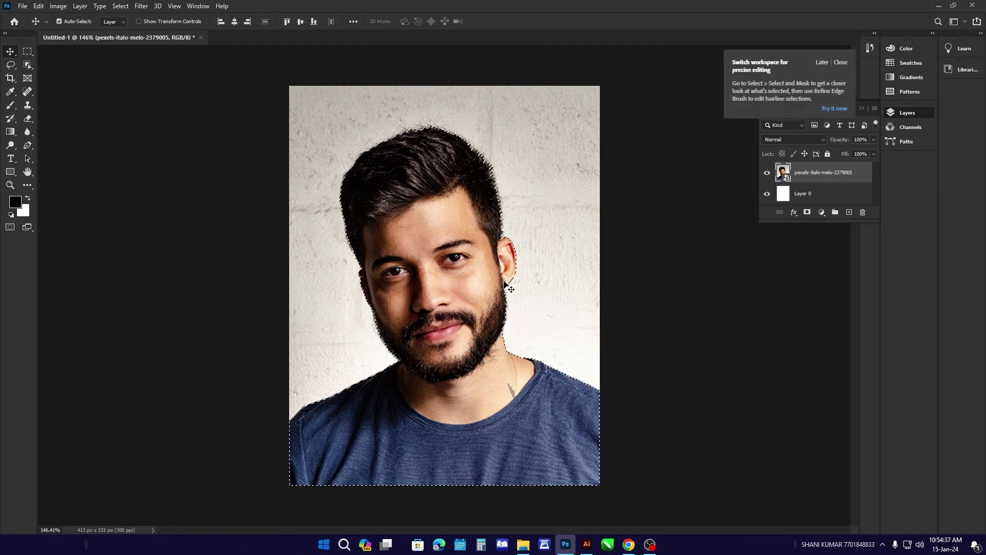
click(808, 216)
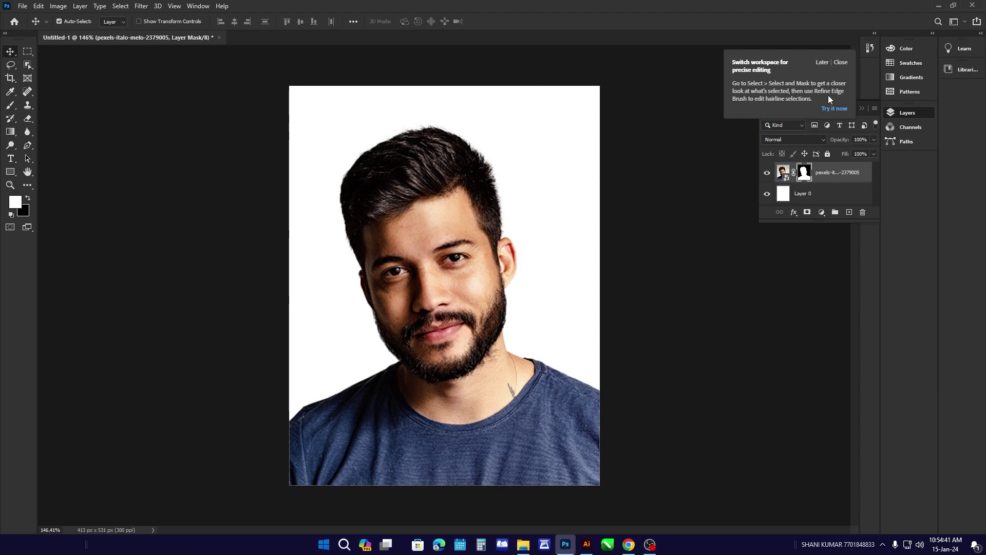
click(835, 111)
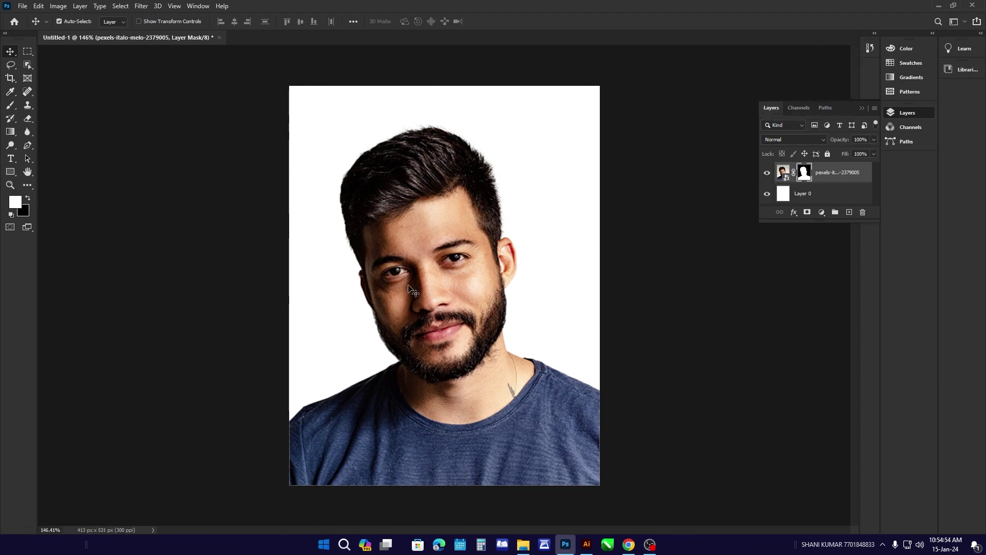
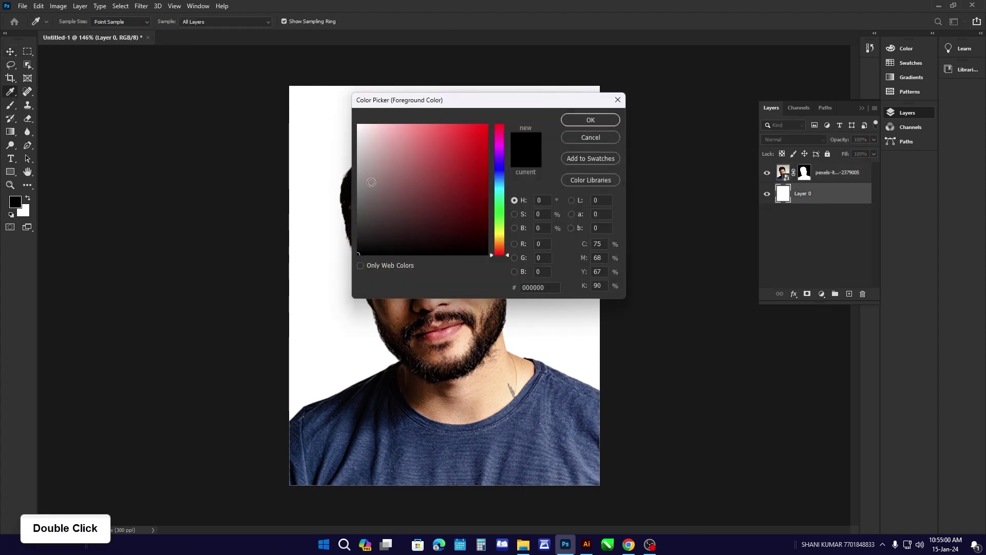
Step: Set the foreground to blue and fill Layer 0 beneath the portrait with it
click(497, 182)
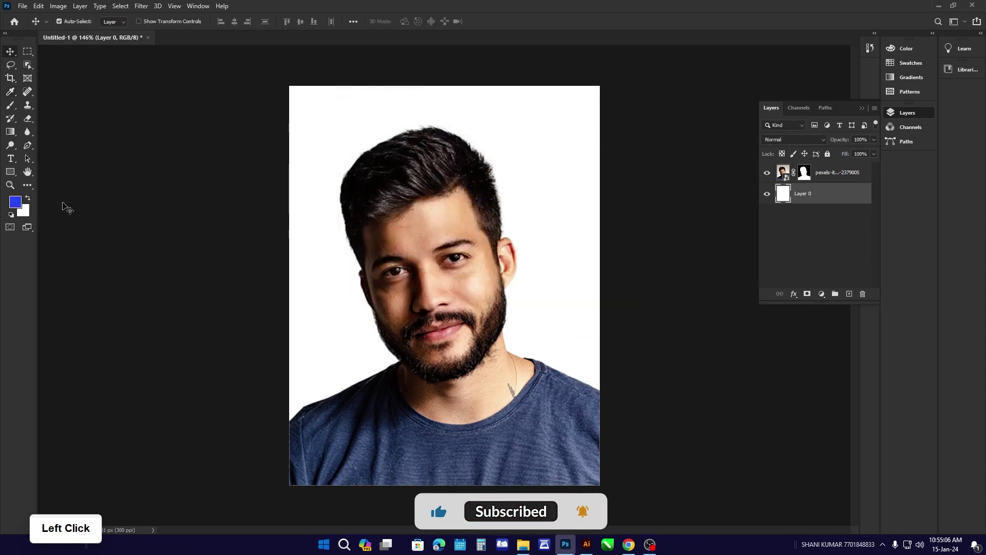
click(817, 196)
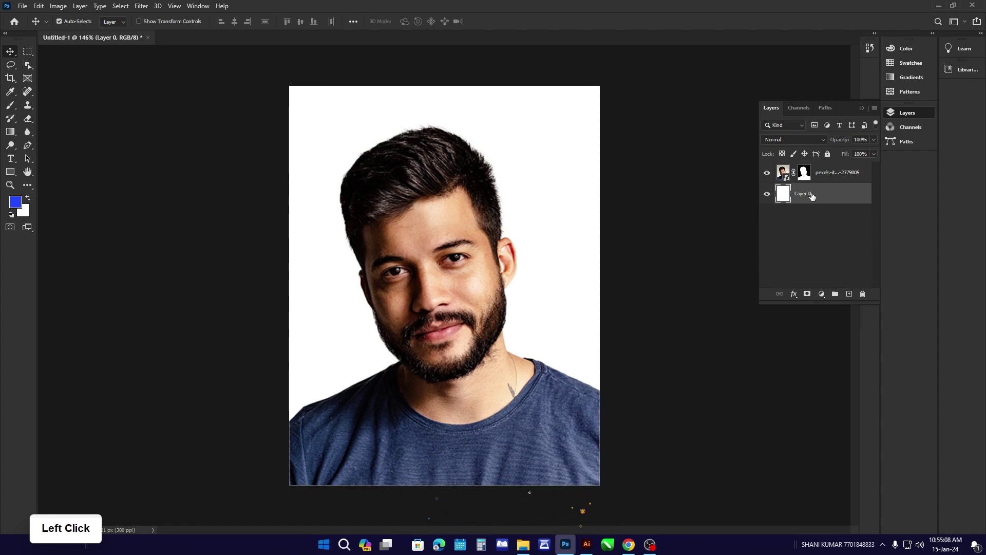
key(alt+Delete)
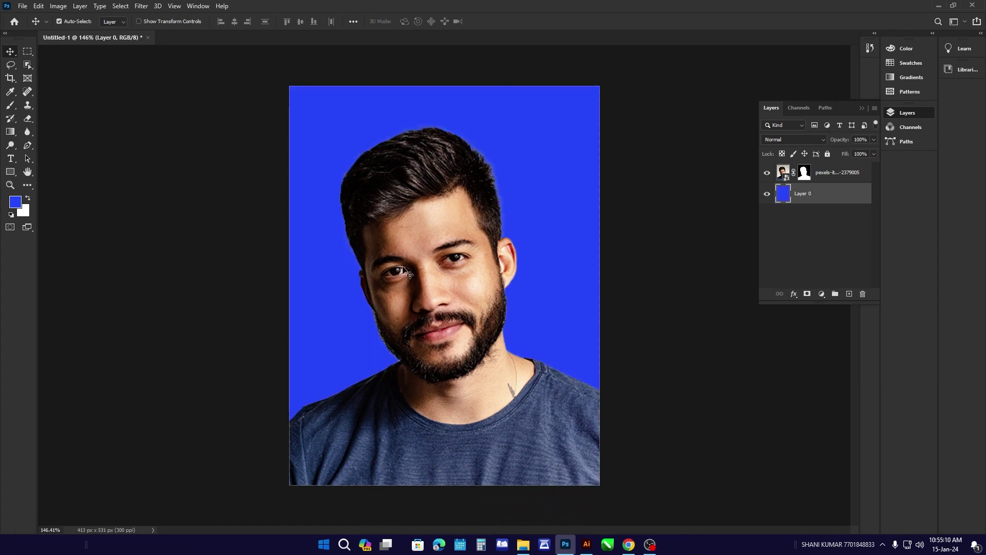
click(848, 178)
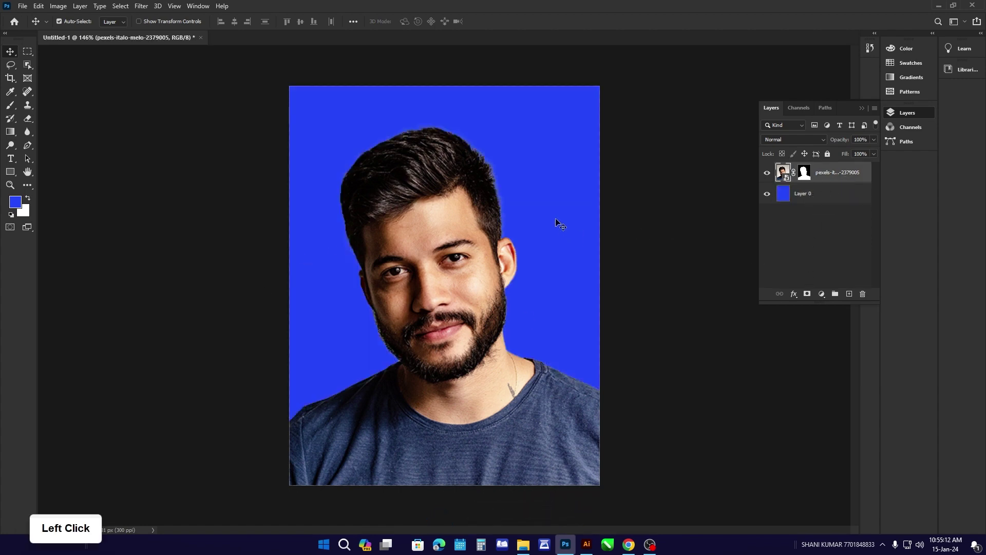
Step: Brighten the portrait with a Curves adjustment applied as a smart filter
key(ctrl+m)
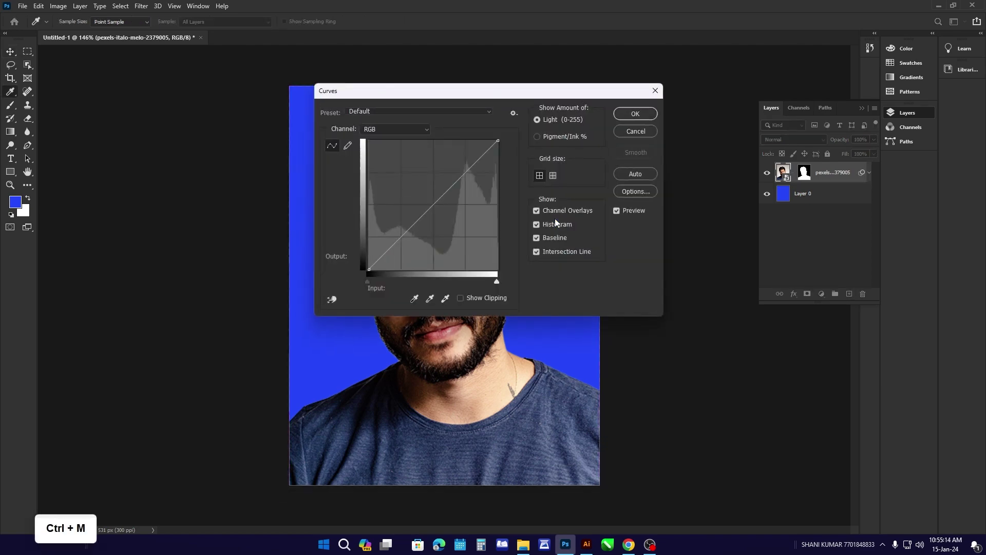
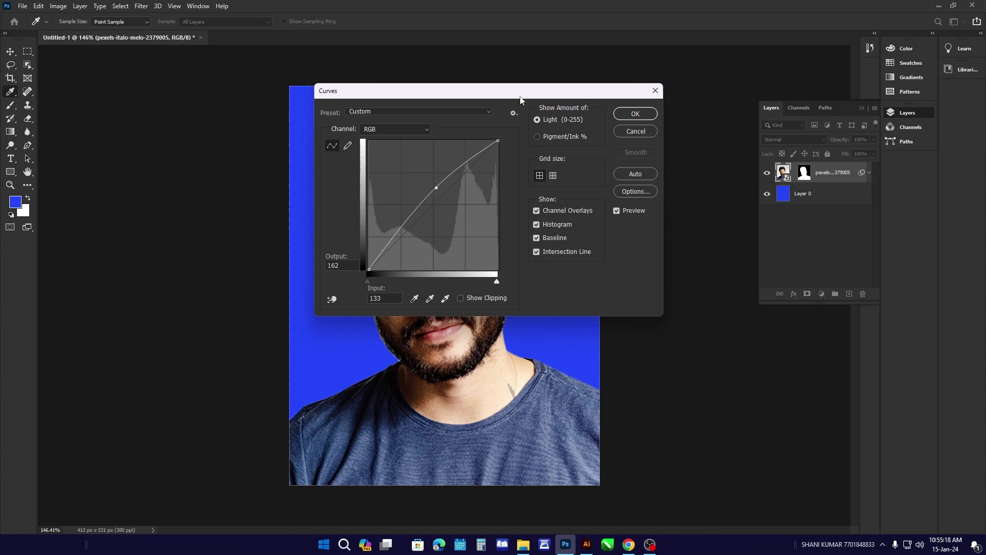
click(523, 99)
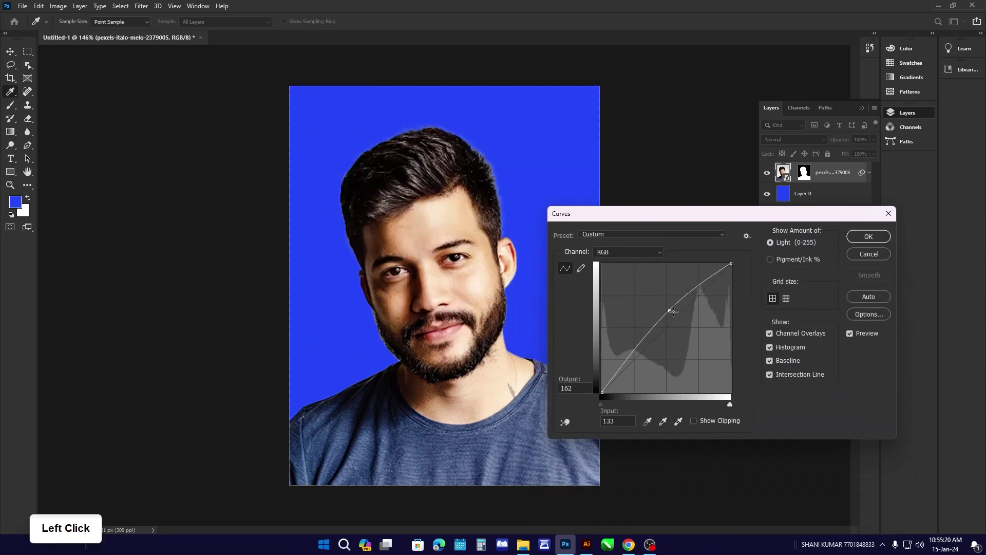
click(27, 160)
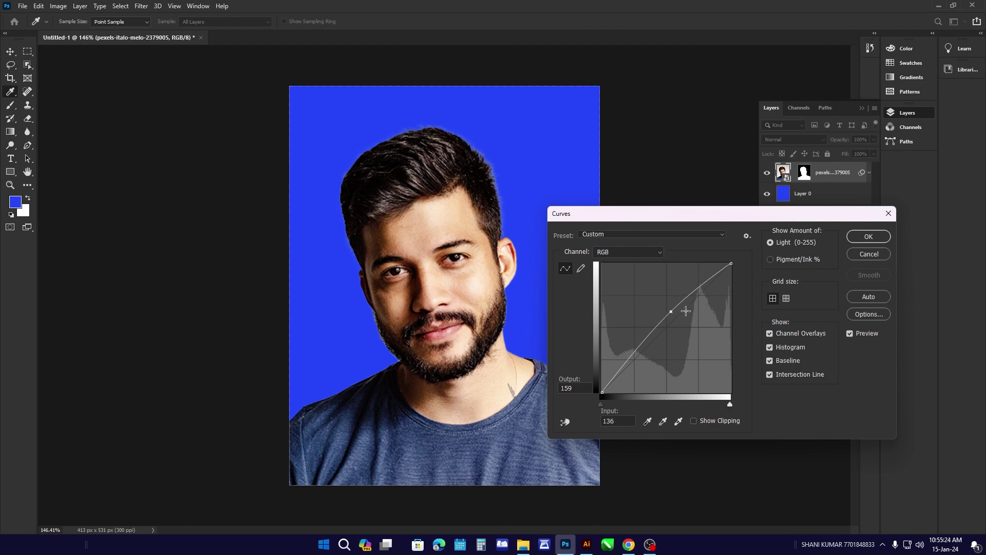
click(871, 237)
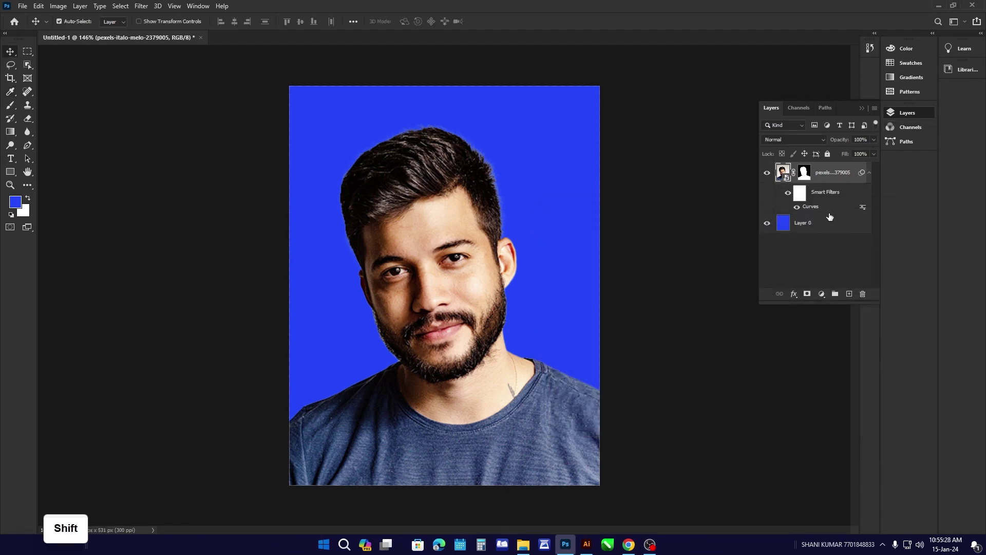
Step: Merge the portrait and blue background into one layer and start a new document
click(831, 215)
click(830, 223)
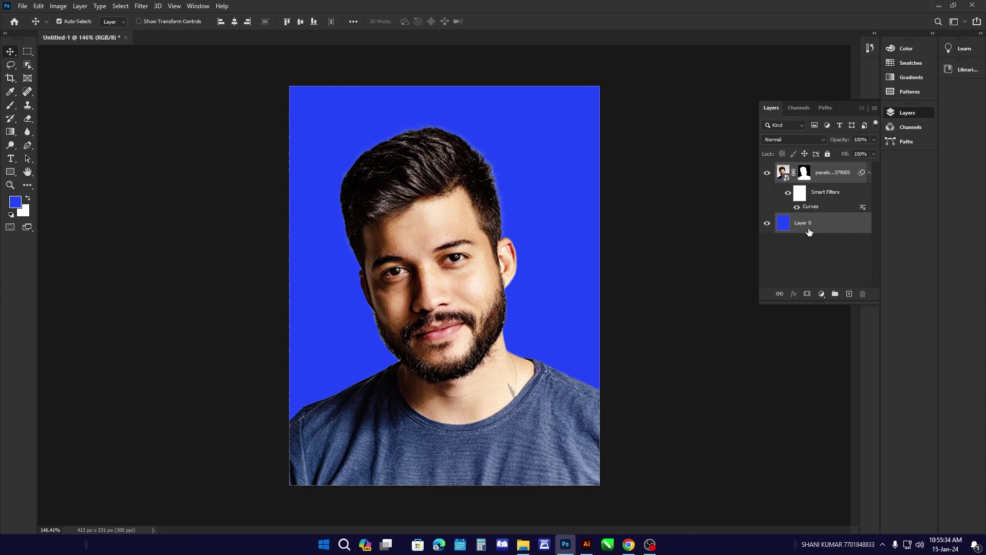
key(ctrl+e)
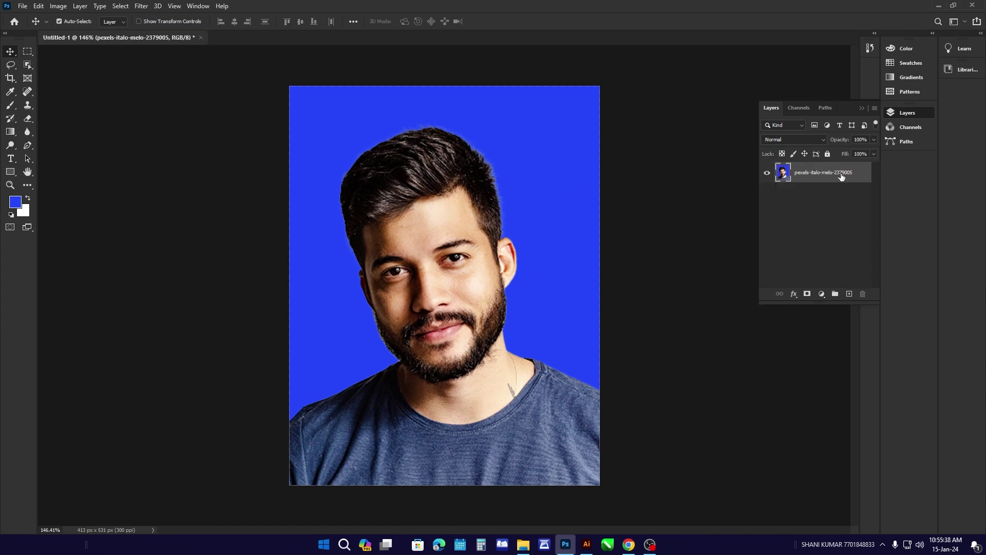
click(665, 240)
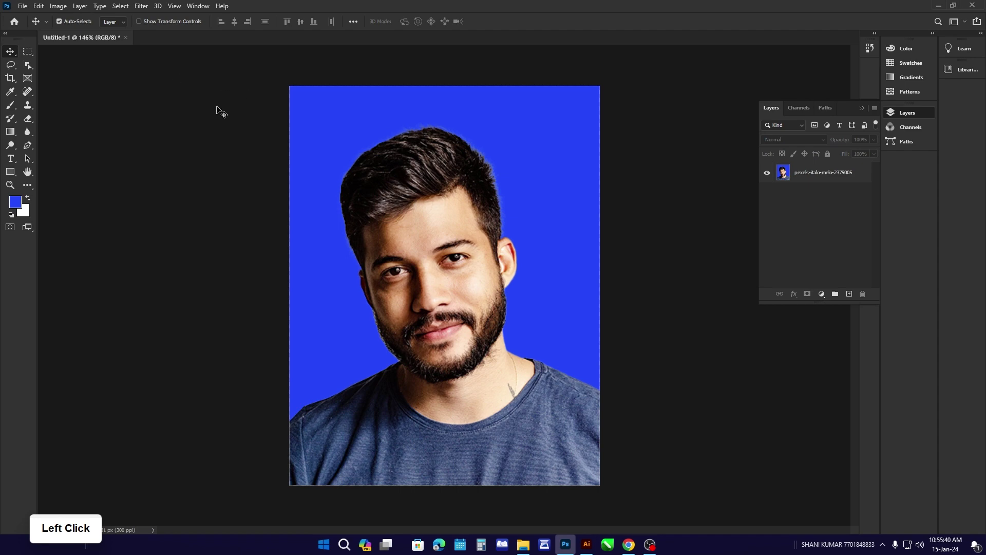
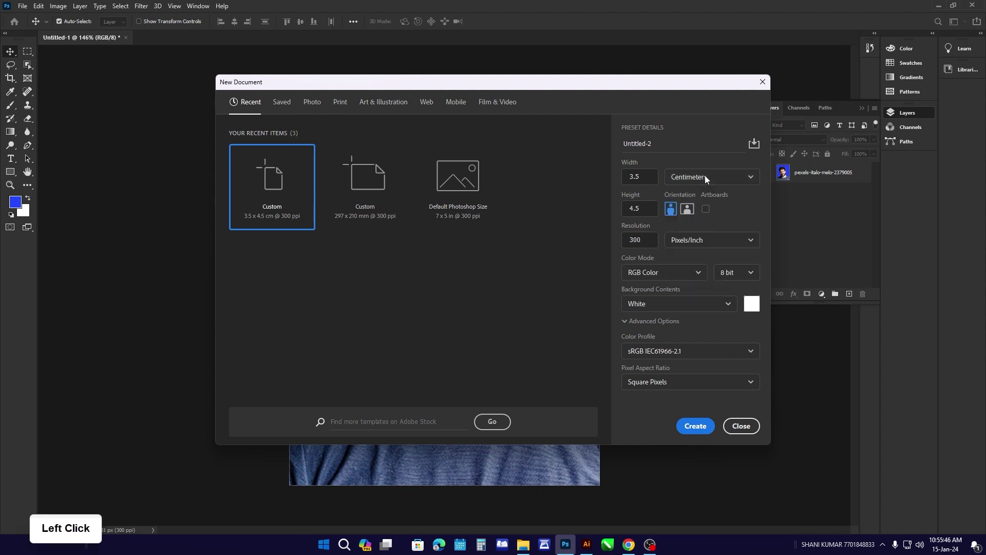
Step: Create a new A4 (210 × 297 mm, 300 ppi) Print-preset document and return to the portrait
click(345, 107)
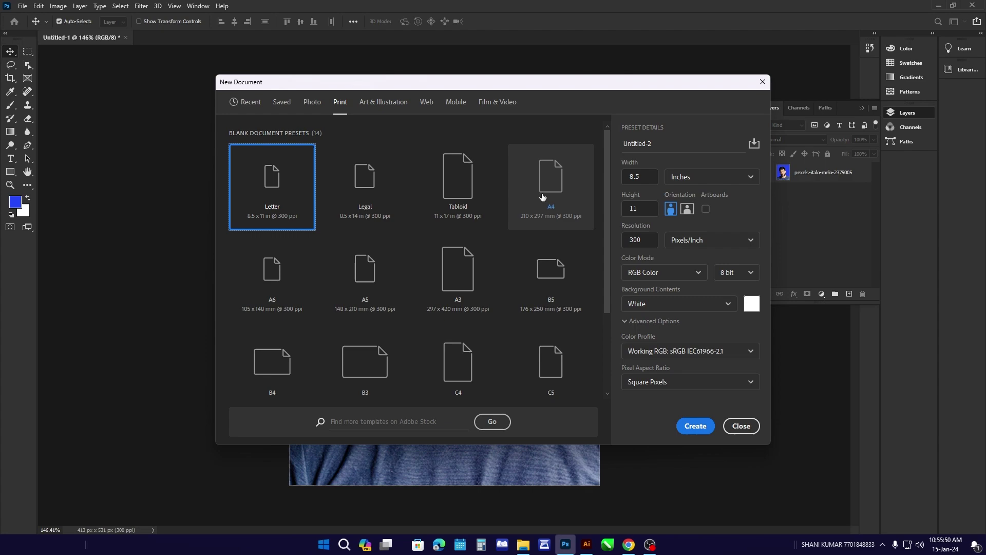
click(545, 195)
click(219, 73)
click(101, 43)
click(837, 176)
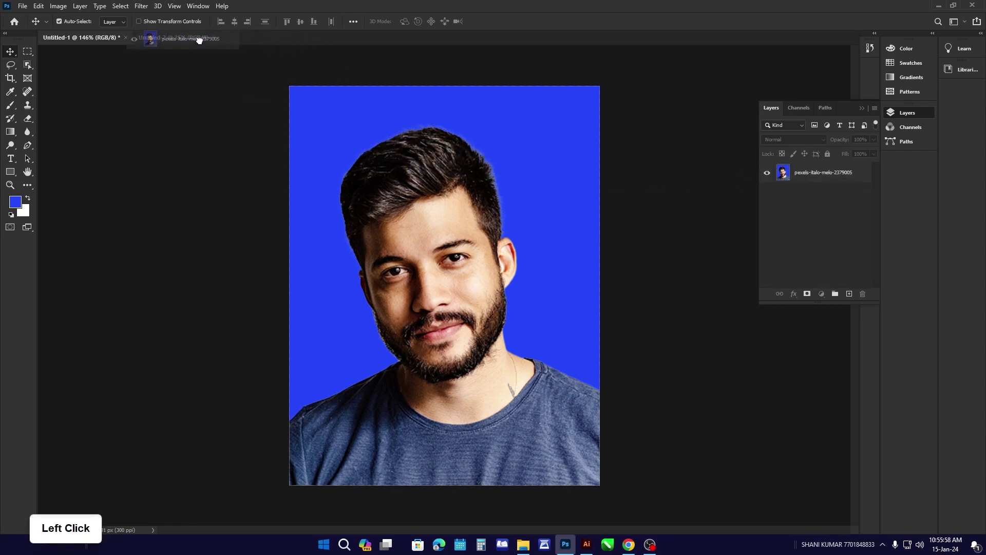
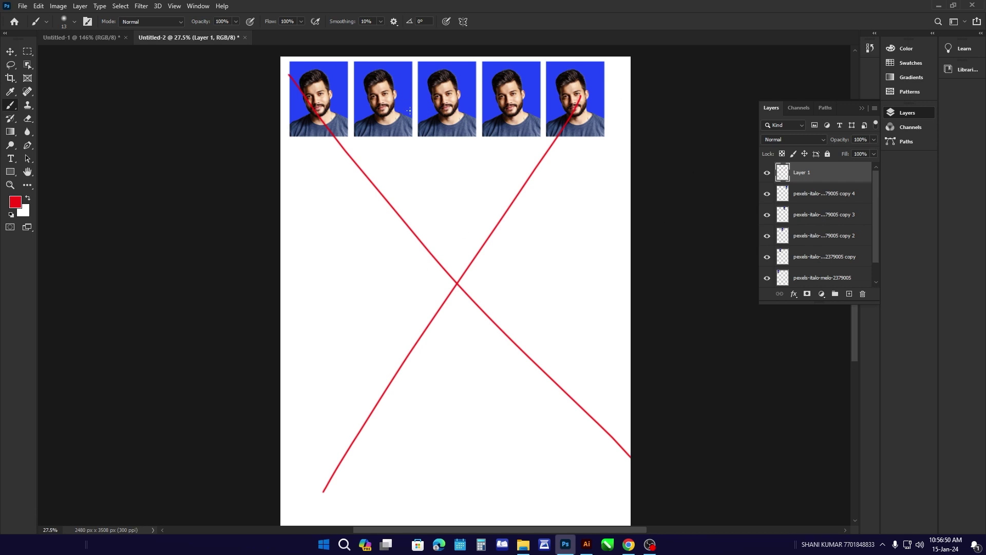
Step: Undo back to a single placed portrait copy (layer R1C1) on the A4 page
scroll(down, 3)
key(Delete)
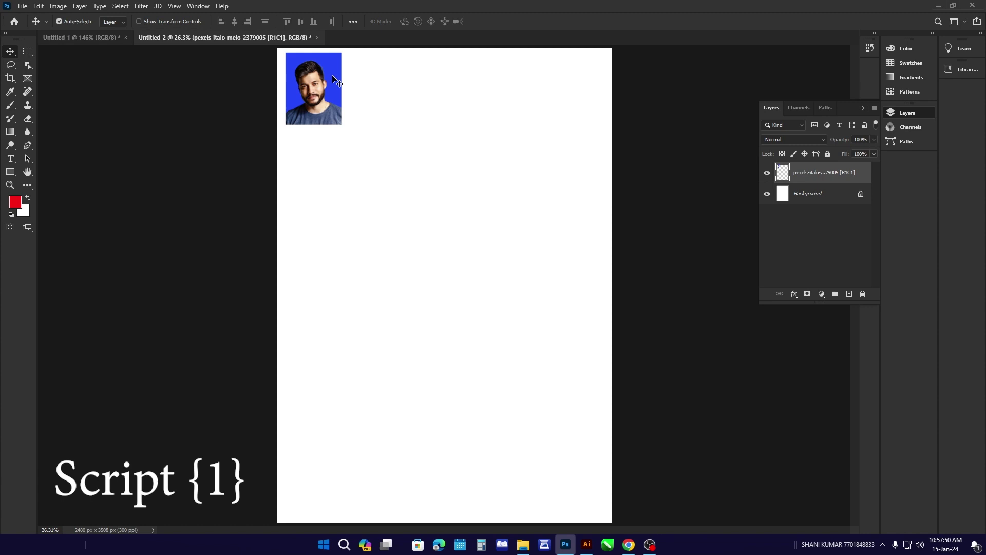
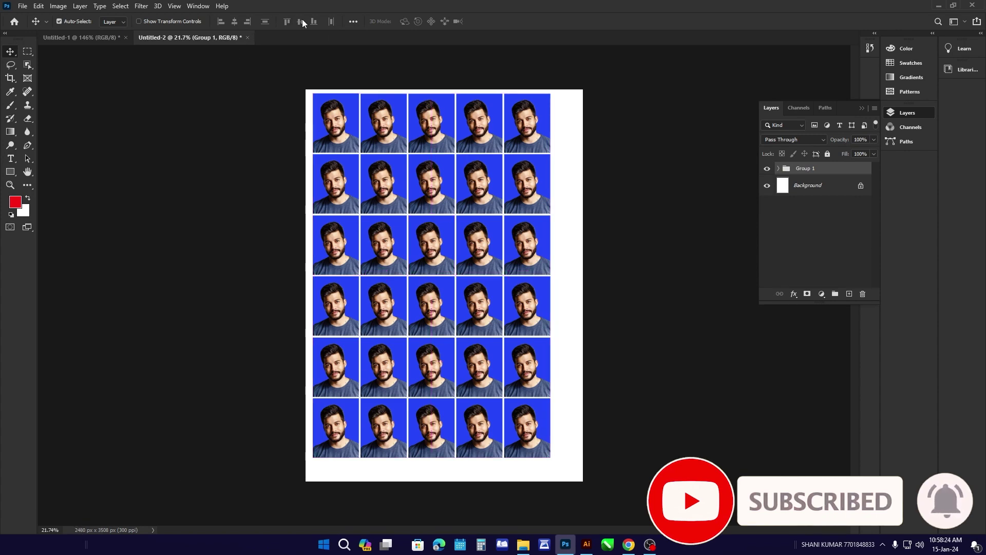
Step: Align the thirty-photo grid to the canvas's horizontal and vertical centres
click(355, 25)
click(388, 117)
click(372, 134)
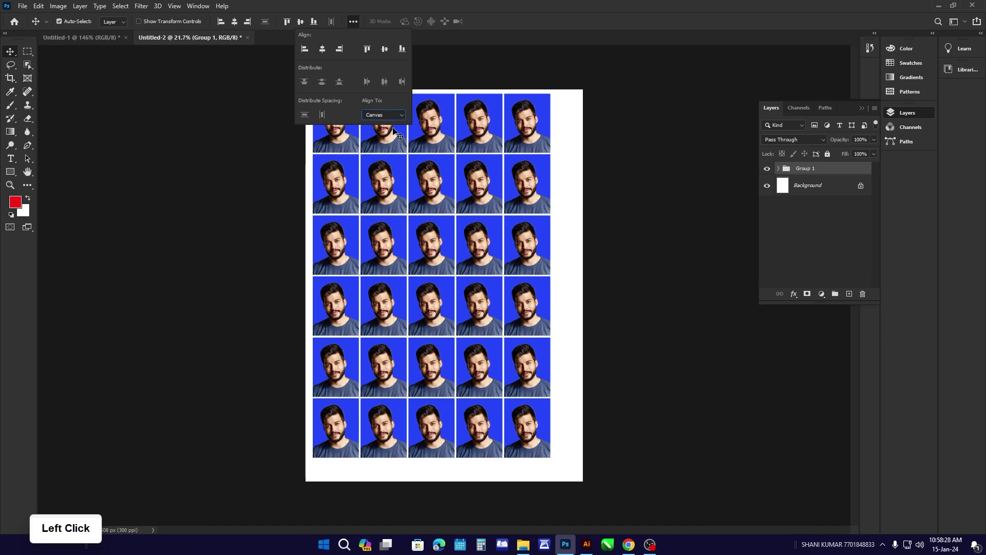
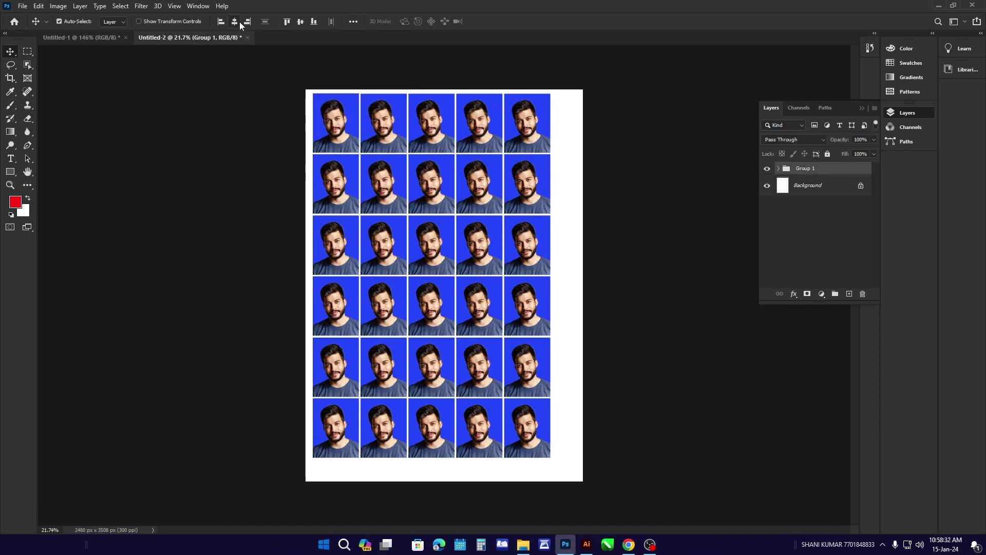
click(240, 26)
click(304, 23)
click(591, 216)
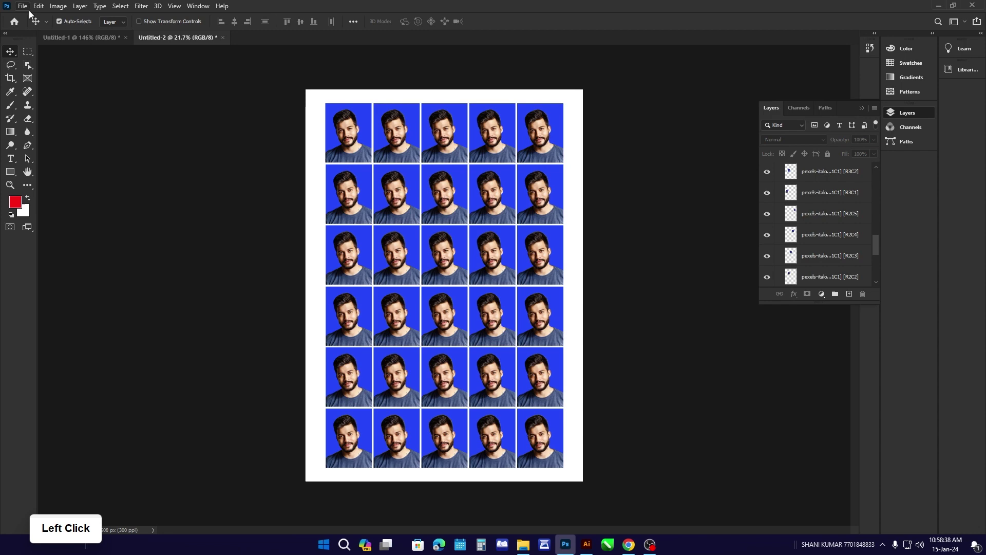
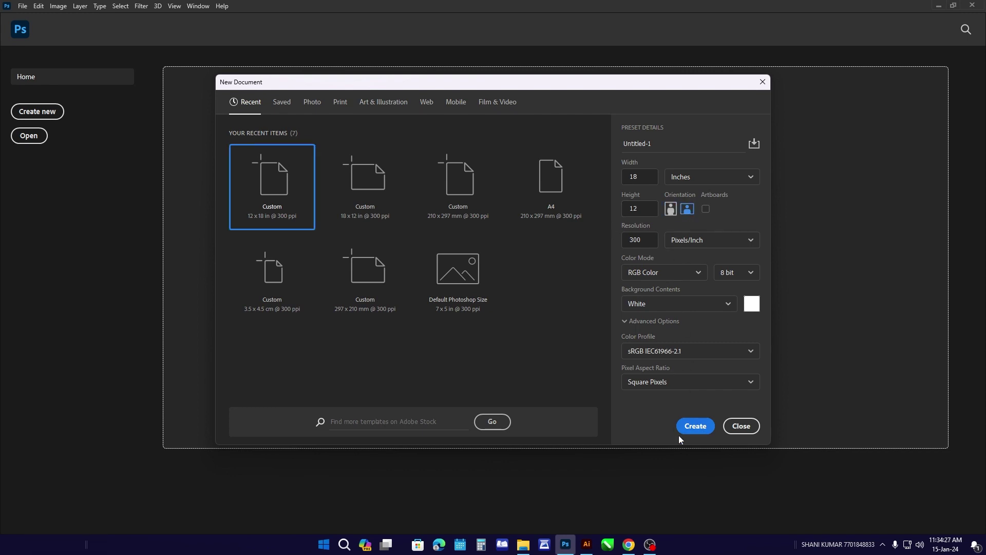
Step: Create the blank 18 × 12 inch landscape document and switch to File Explorer
click(694, 433)
scroll(down, 3)
scroll(up, 3)
click(932, 6)
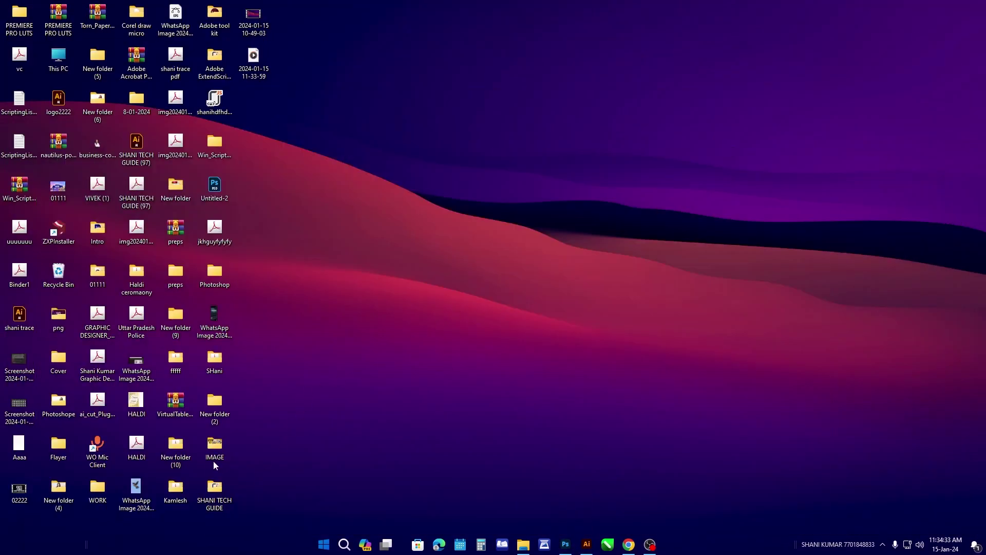
Step: Open the IMAGE folder and select the orange business card image
click(216, 458)
double_click(216, 458)
click(430, 270)
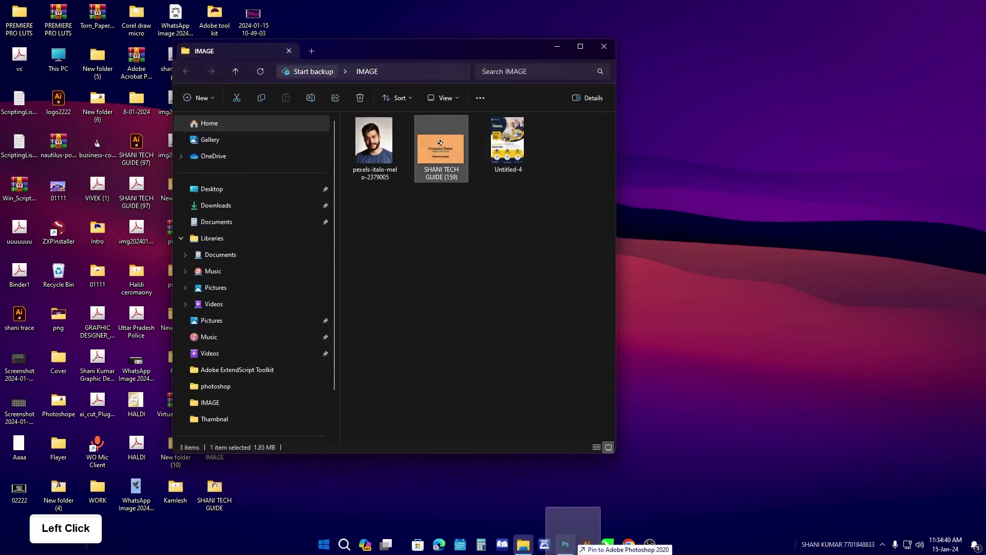
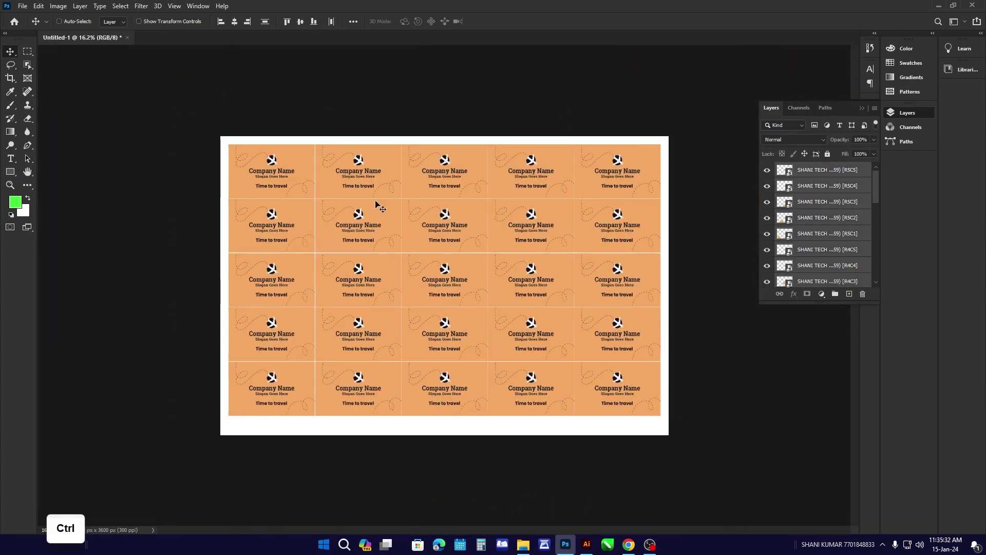
Step: Group the 5 × 5 tiled business card layers into Group 1
key(ctrl+g)
click(241, 24)
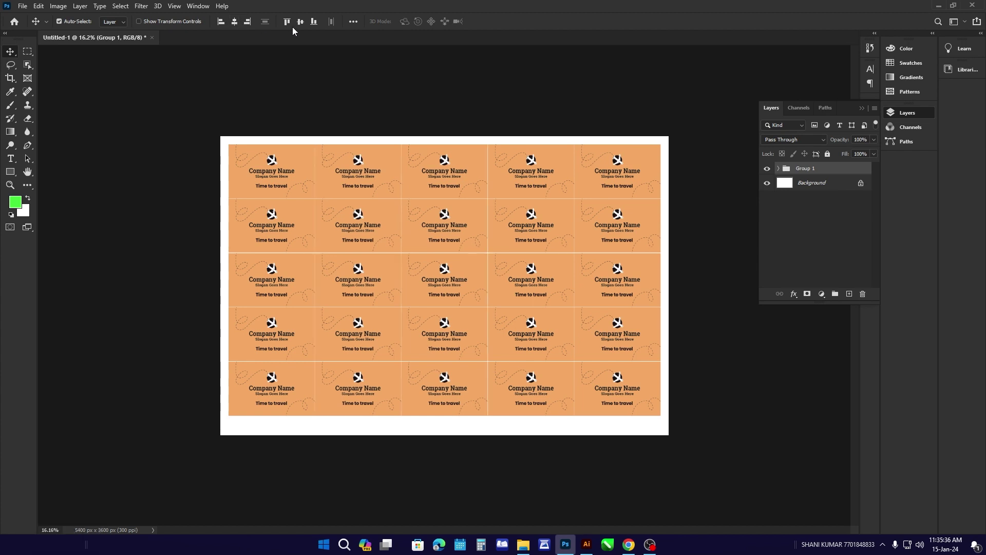
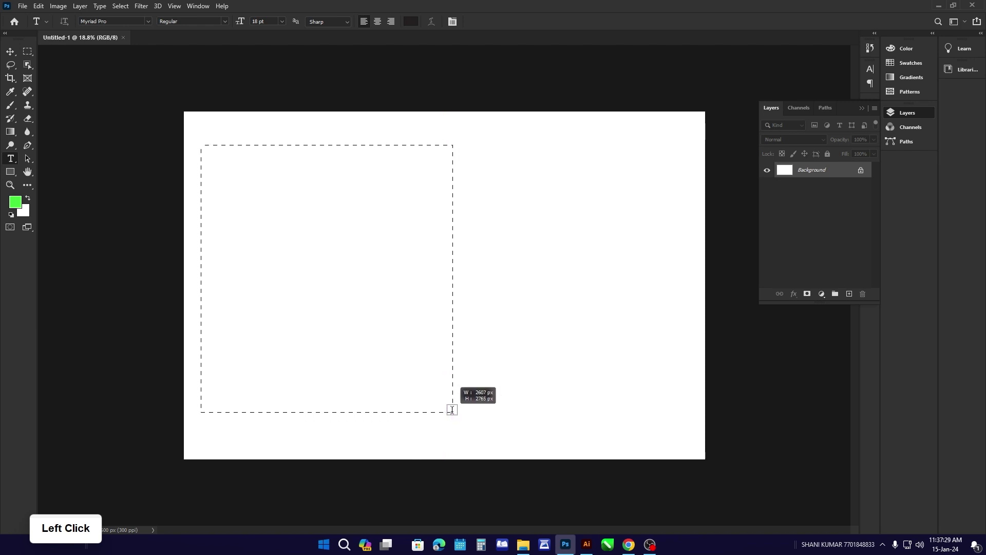
Step: Fill the text box with Lorem ipsum placeholder text and set it to 24 pt
key(ctrl+v)
click(283, 24)
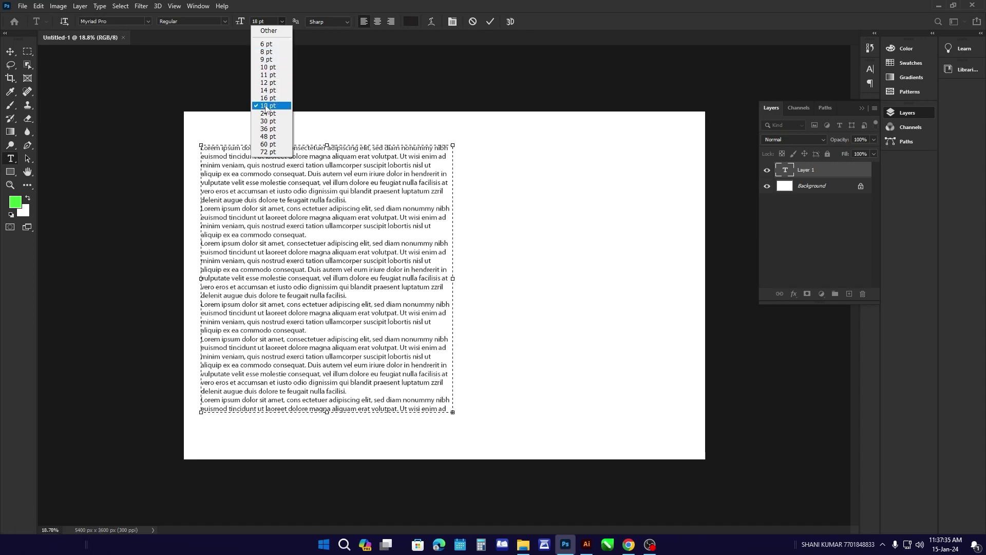
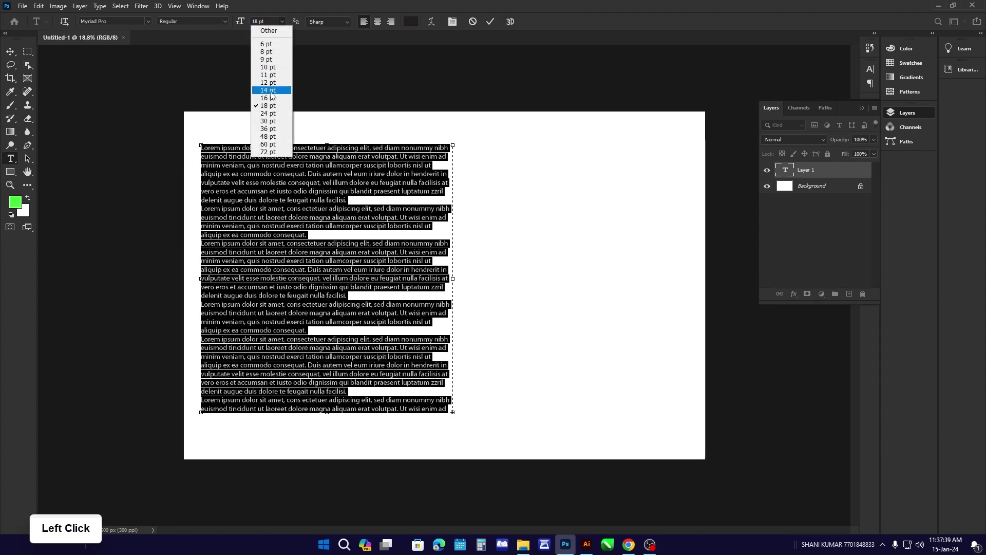
click(273, 116)
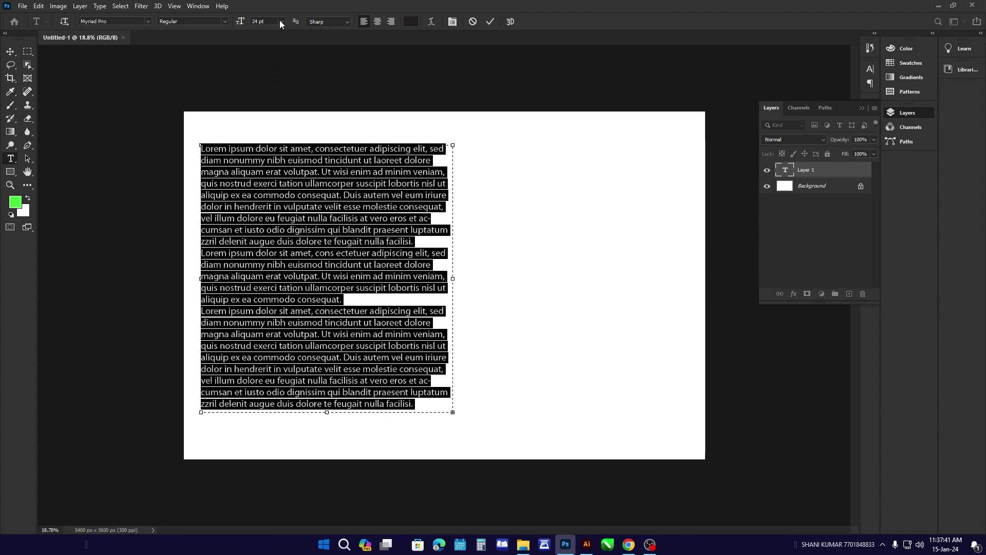
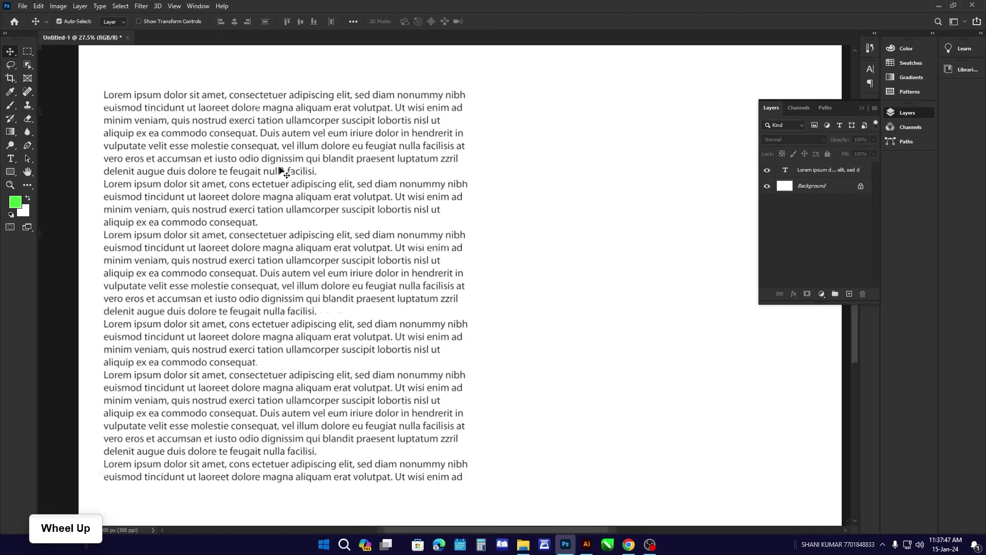
Step: Copy the Lorem ipsum block into a second column to the right
scroll(down, 3)
click(305, 184)
click(293, 205)
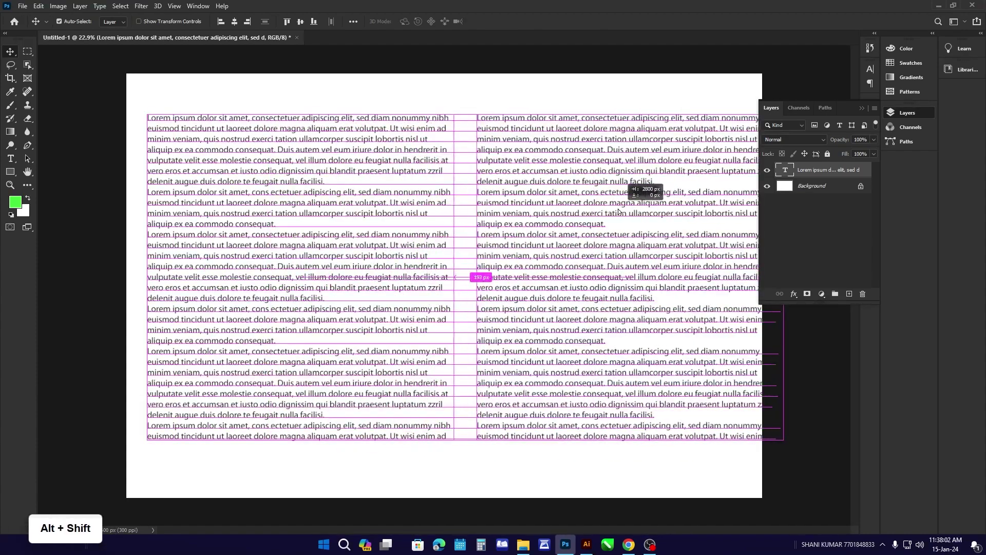
scroll(down, 3)
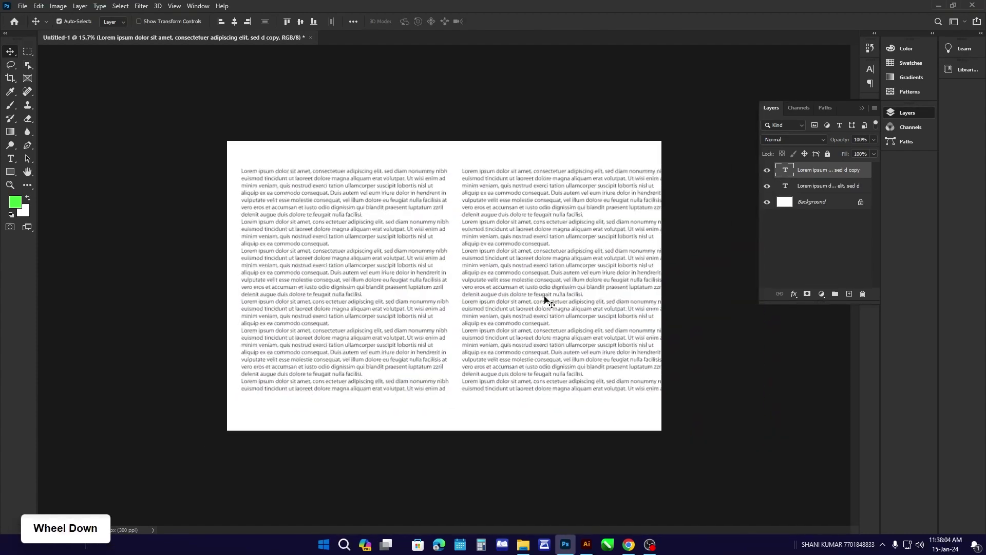
scroll(up, 3)
Step: Brush a red line over the copy, then remove both the line and the duplicate column
click(12, 110)
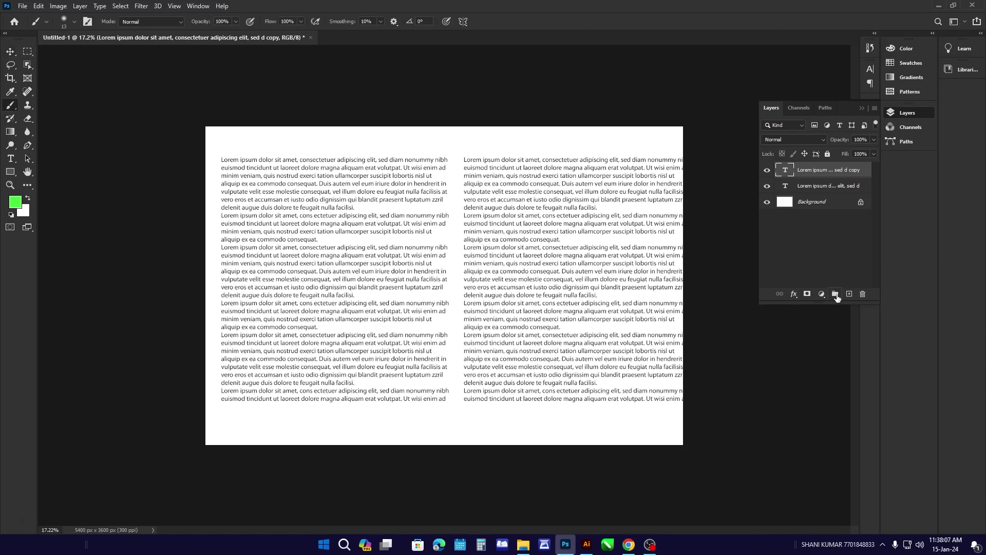
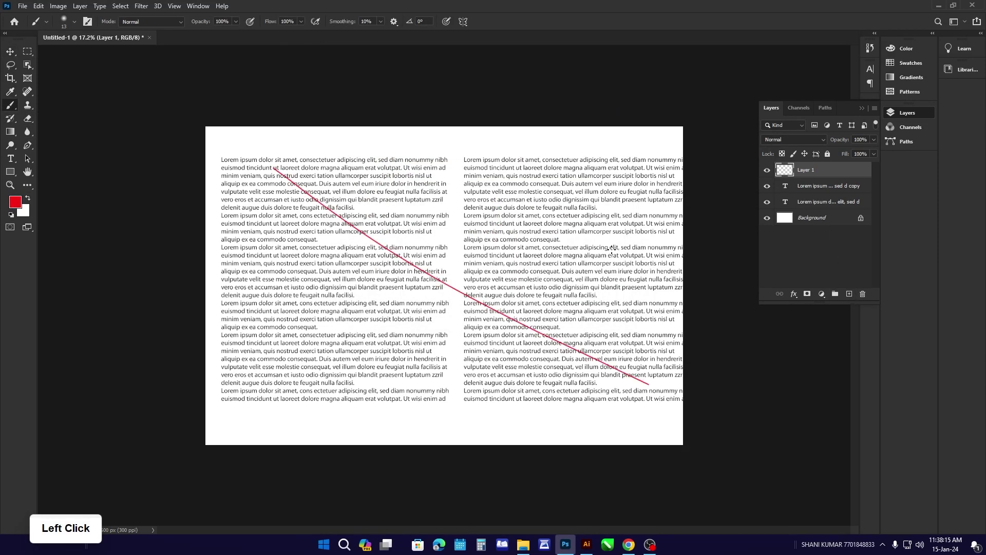
click(14, 58)
click(847, 189)
key(Delete)
click(350, 223)
click(21, 9)
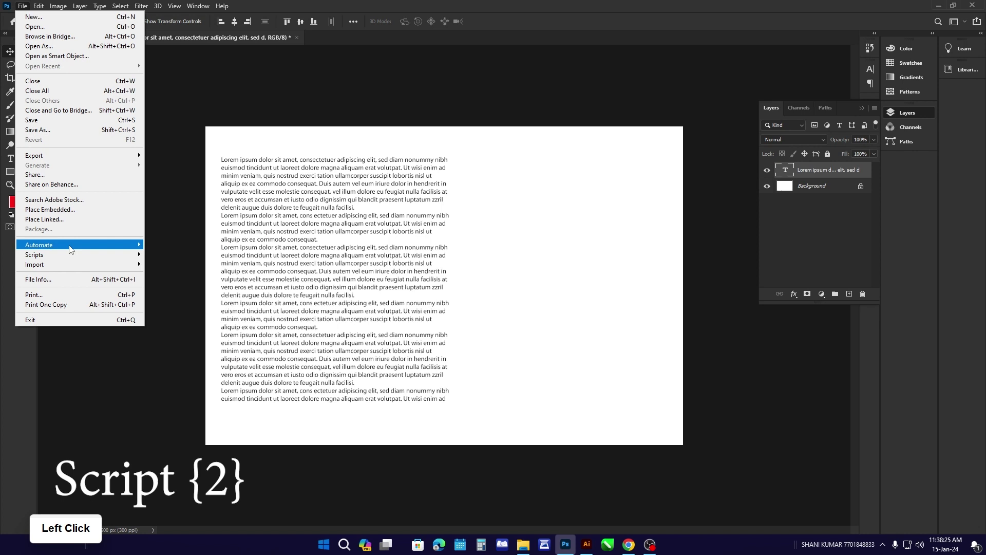
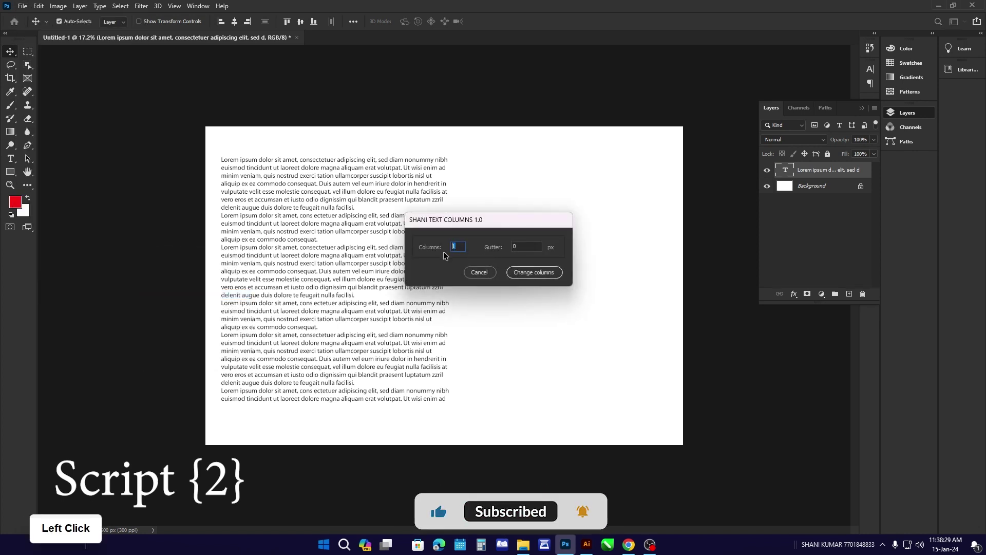
Step: Split the text with SHANI TEXT COLUMNS at Columns 2 and Gutter 20
key(2)
click(511, 248)
key(2)
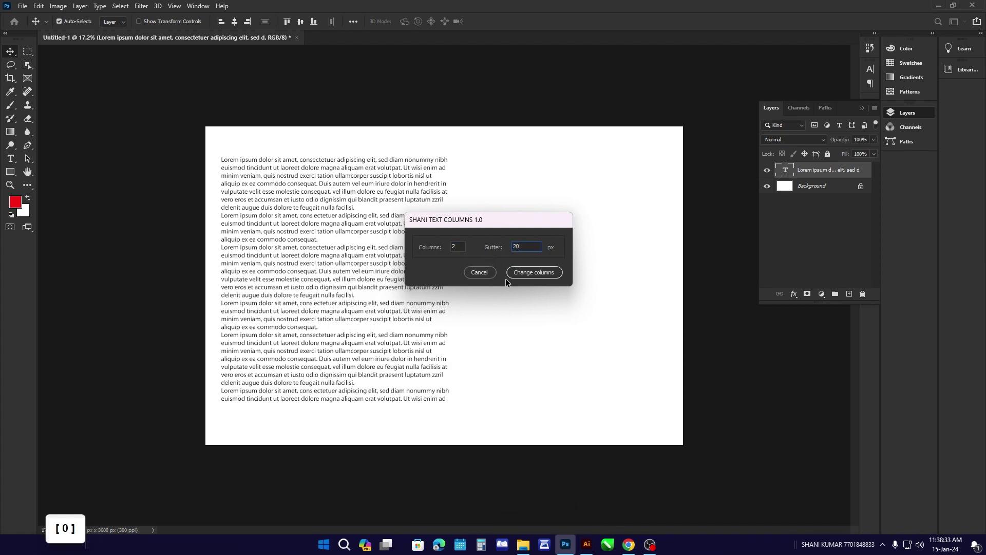
click(529, 275)
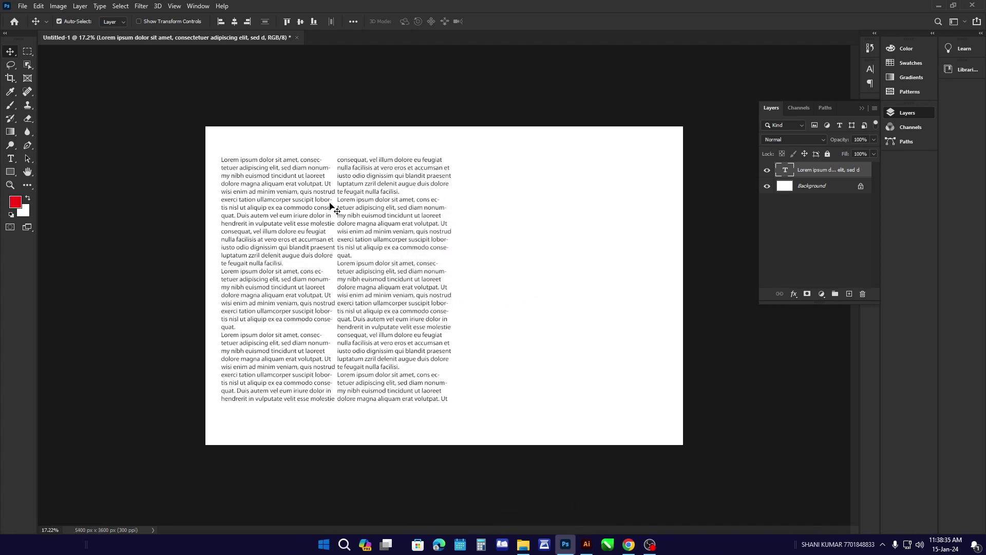
scroll(up, 3)
scroll(down, 3)
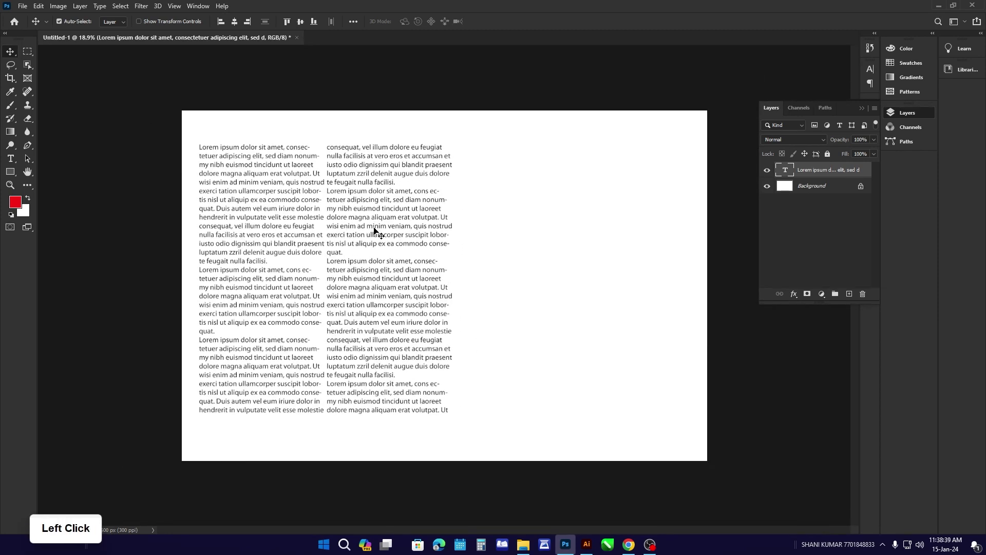
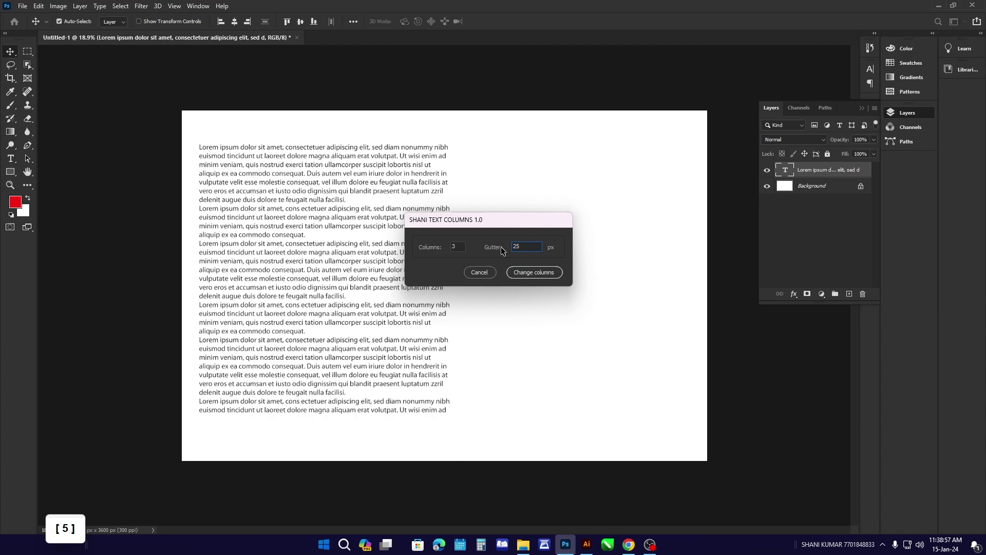
Step: Apply Change columns for three columns with a 25 px gutter and review the layout
click(545, 275)
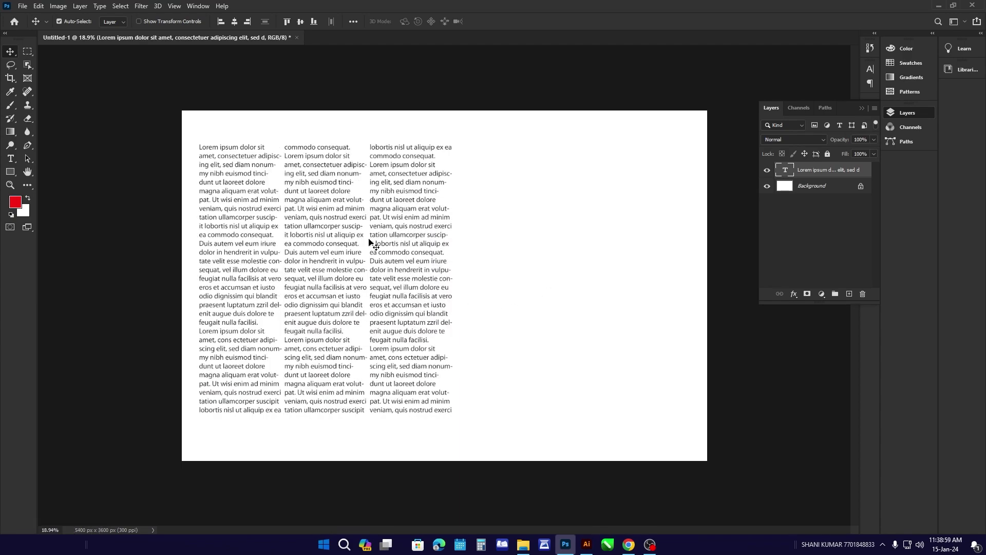
scroll(up, 3)
scroll(down, 3)
scroll(up, 3)
scroll(down, 3)
scroll(up, 3)
scroll(down, 3)
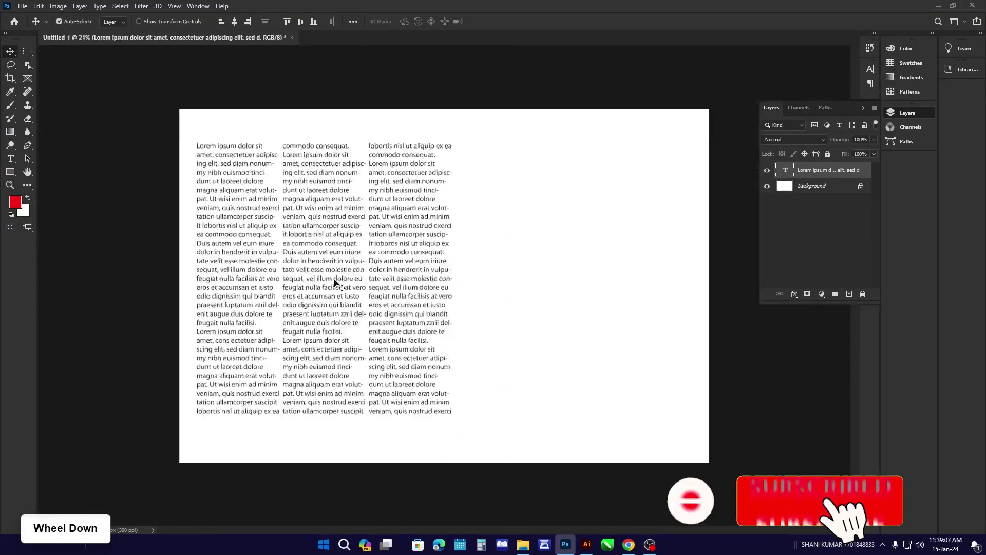
scroll(up, 3)
scroll(down, 3)
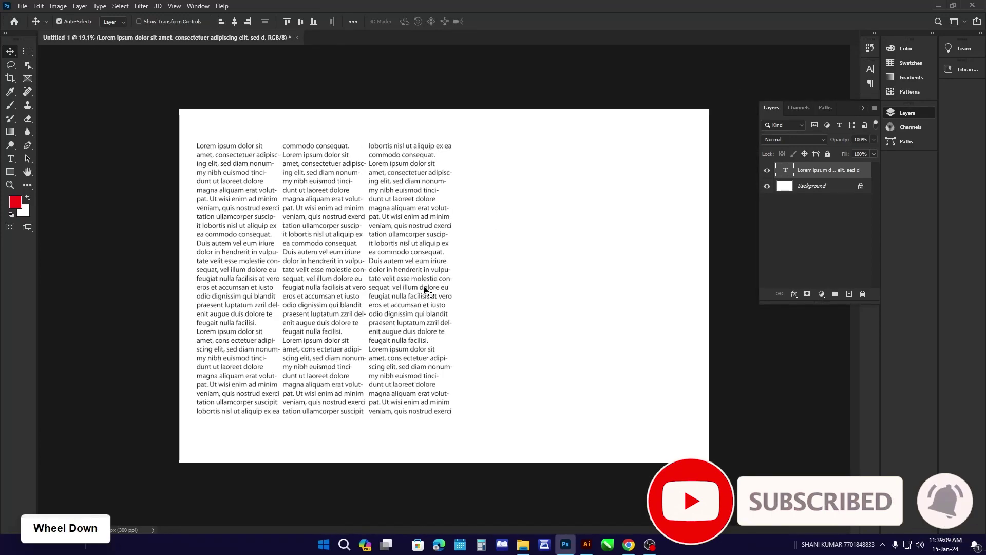
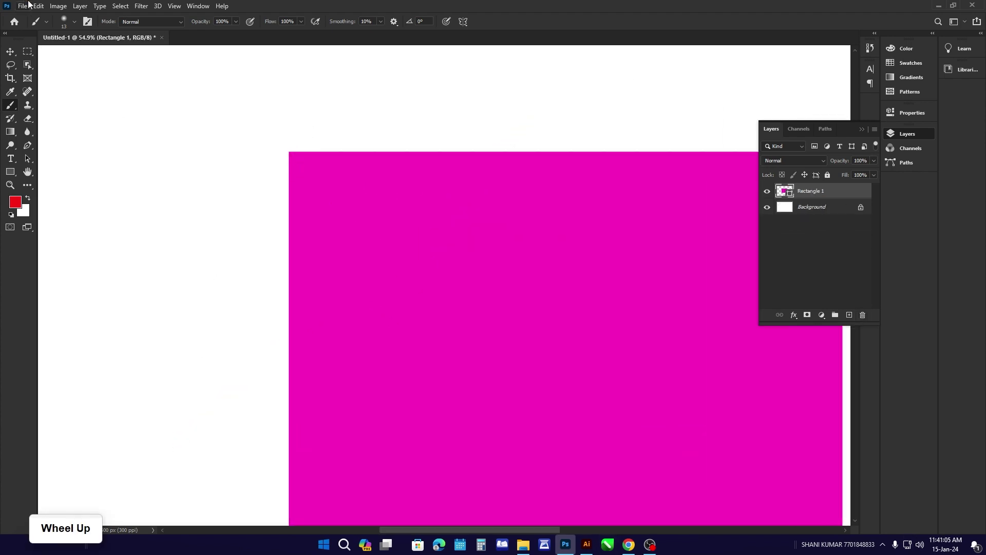
Step: Launch the Shani Corner Editor script from File > Scripts
click(5, 55)
scroll(down, 3)
scroll(up, 3)
click(24, 6)
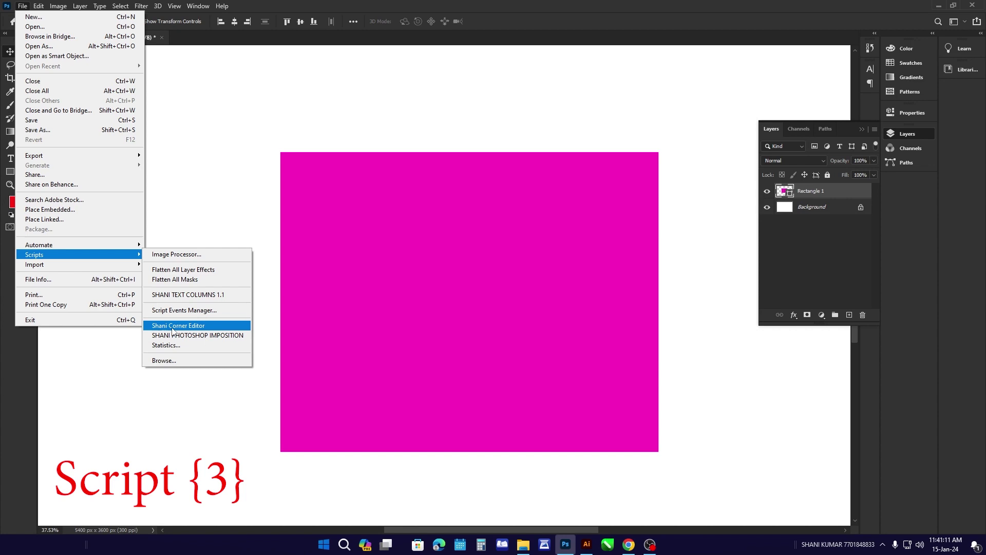
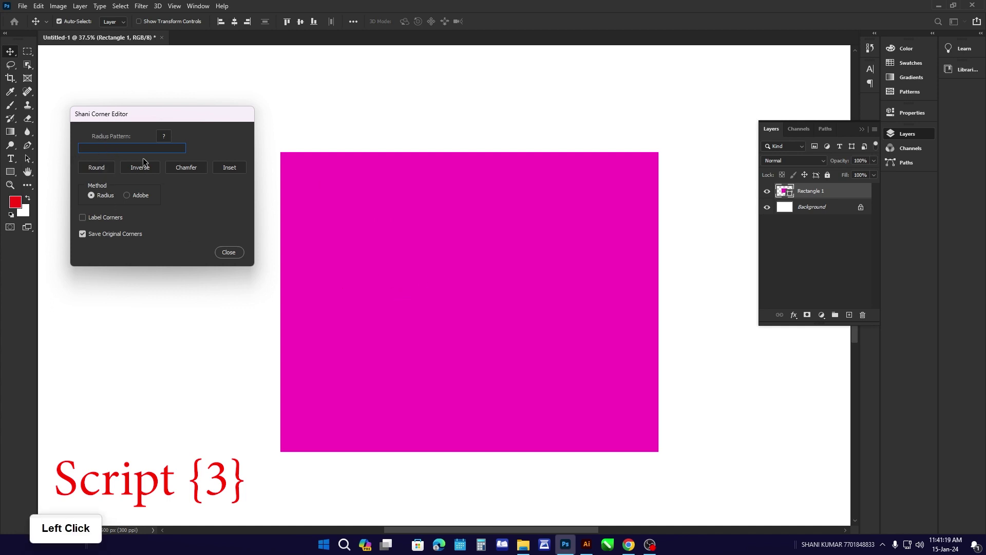
Step: Round the magenta rectangle's corners at radius 50, then reapply at 100
key(5)
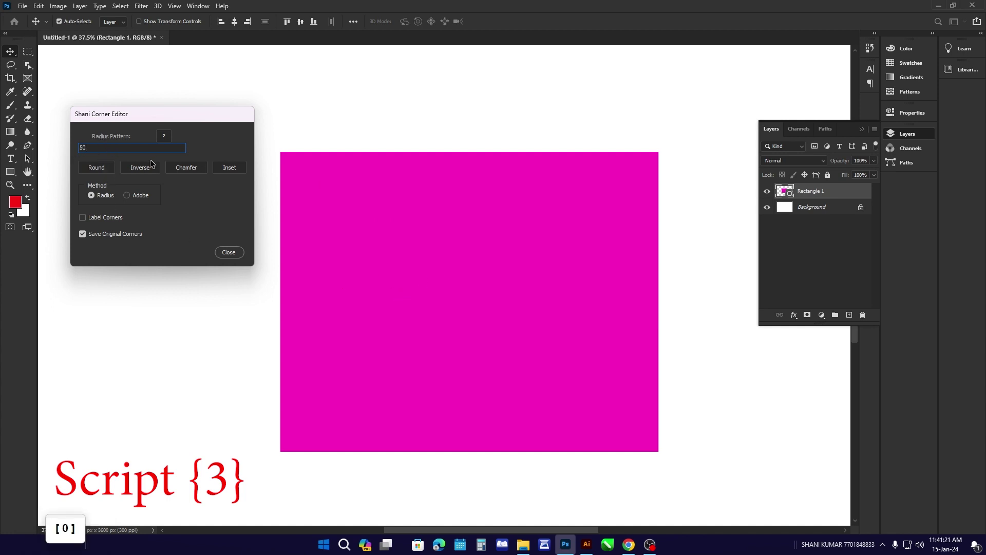
click(96, 169)
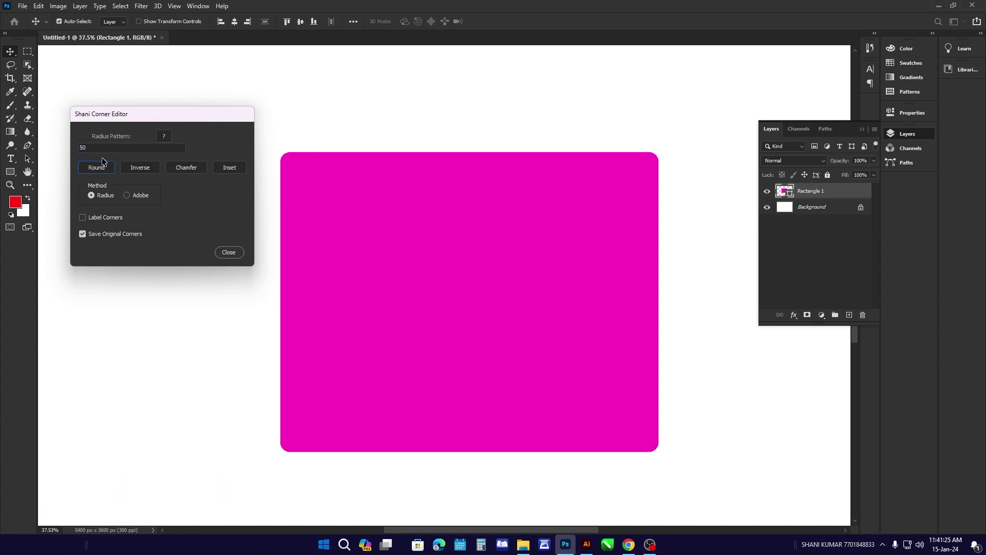
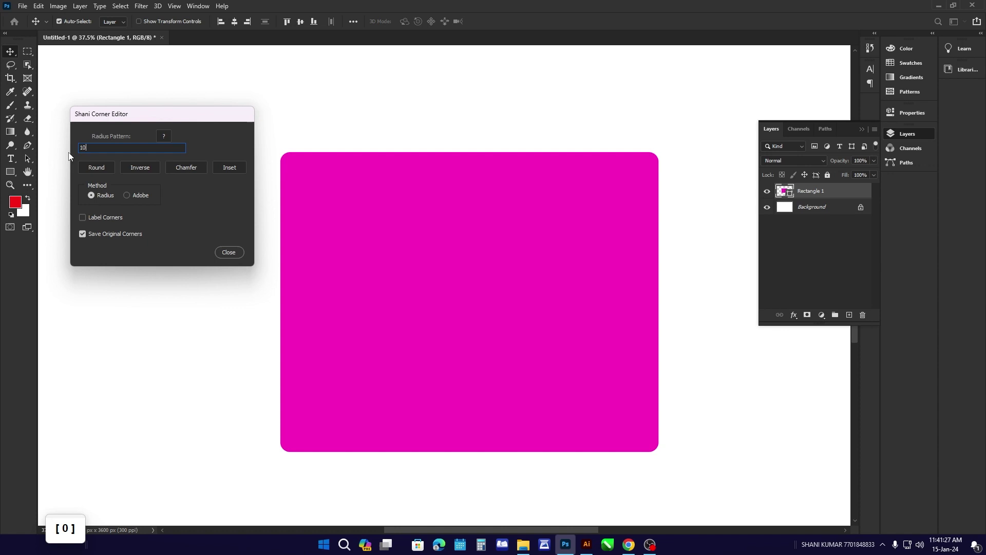
click(101, 173)
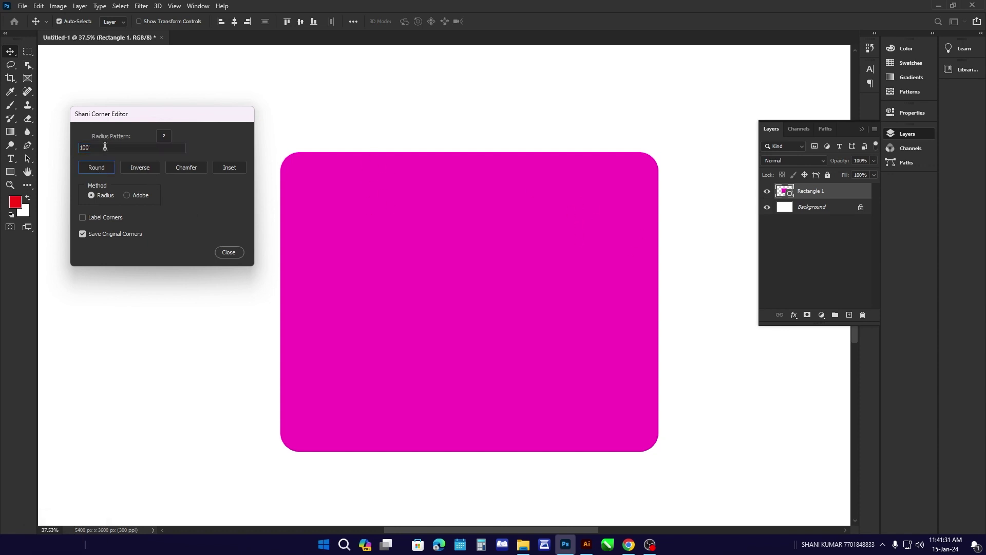
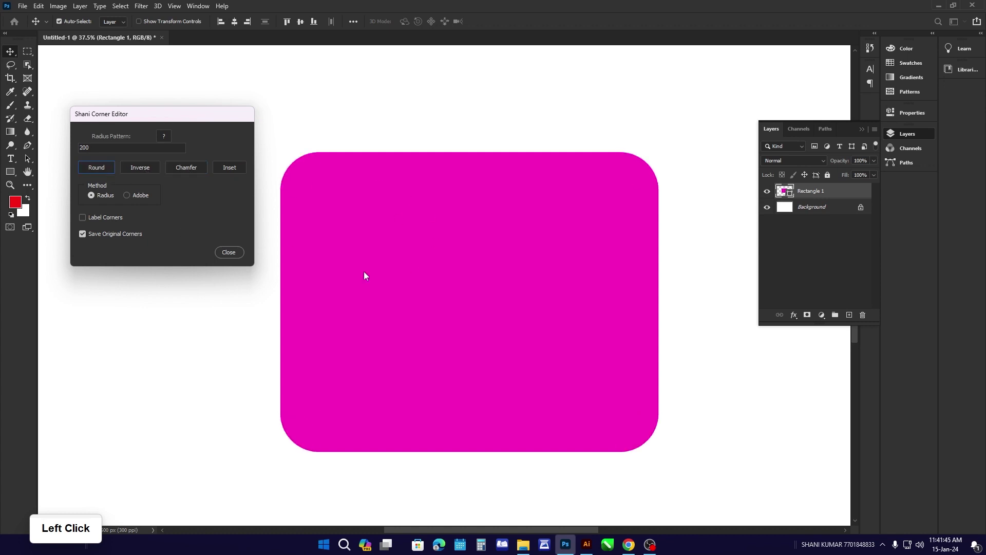
Step: Cut inverse corners into the magenta rectangle at radius 300 in Shani Corner Editor
click(152, 172)
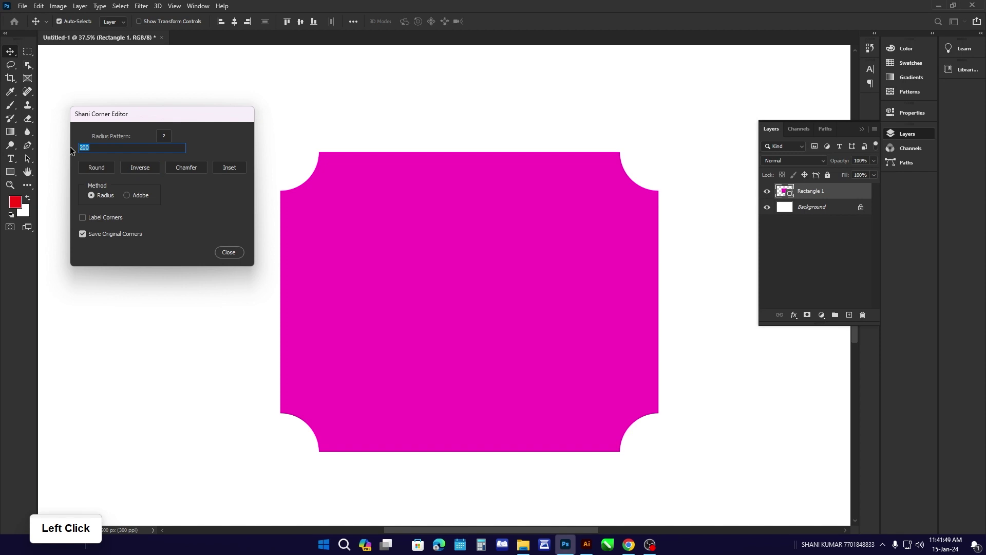
key(3)
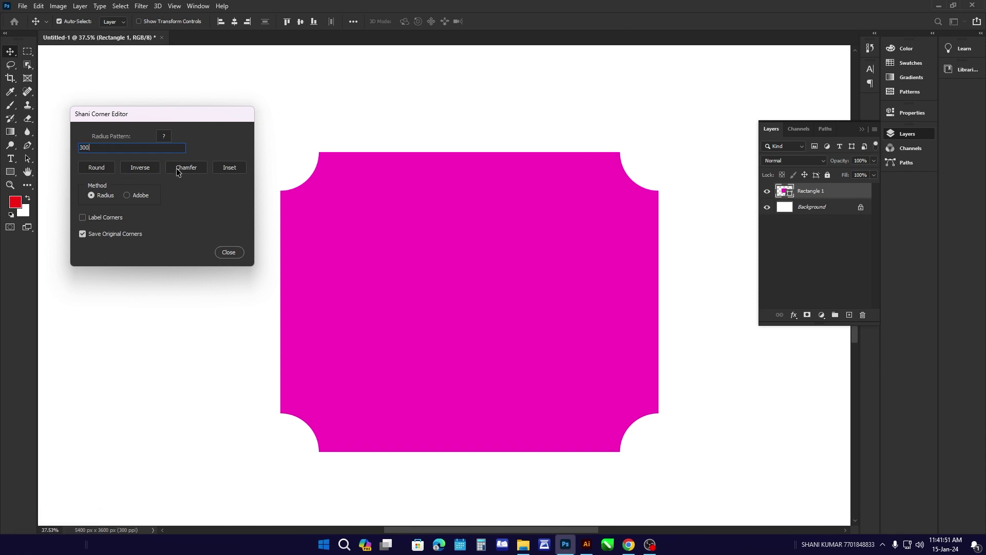
click(150, 169)
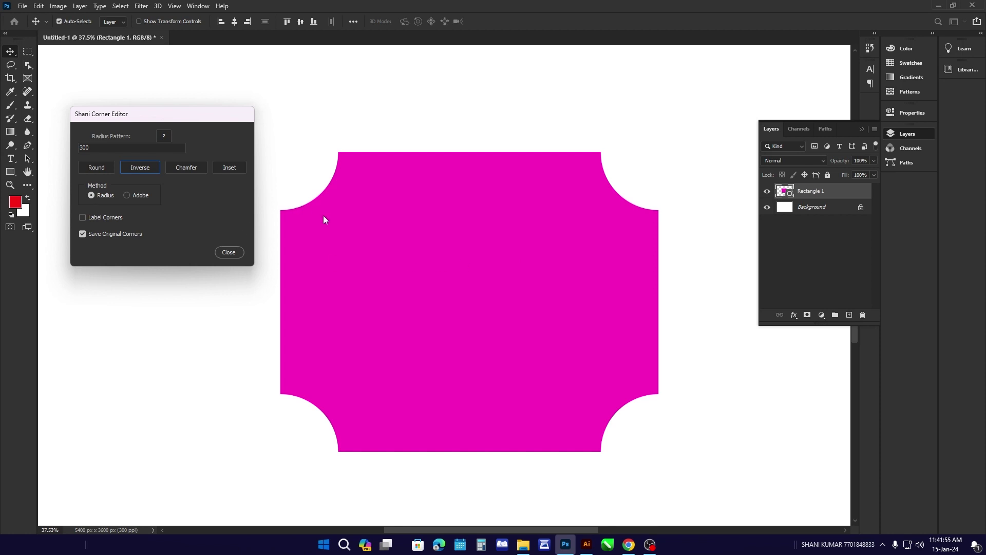
Step: Toggle Label Corners and the Adobe/Radius method, then chamfer the rectangle's corners
click(326, 220)
click(109, 220)
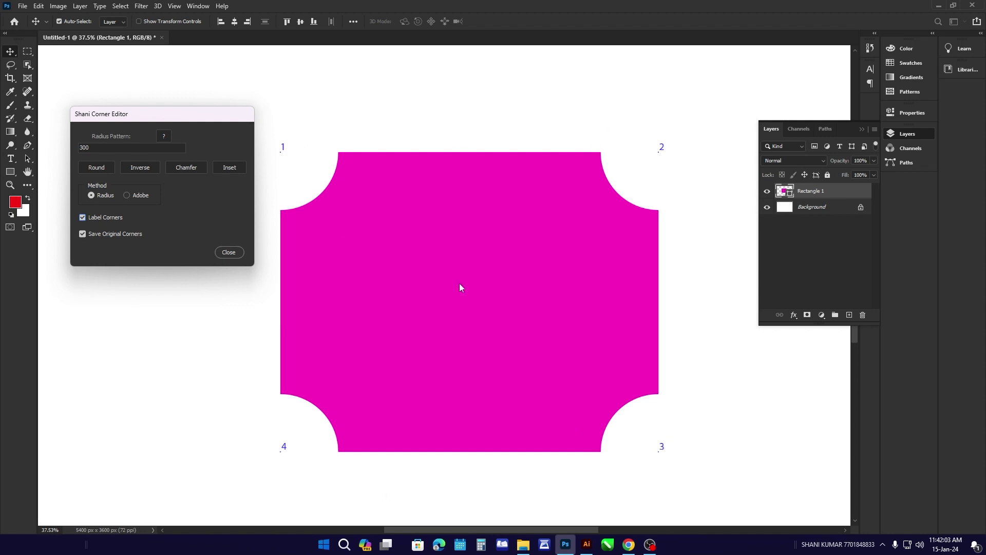
click(92, 219)
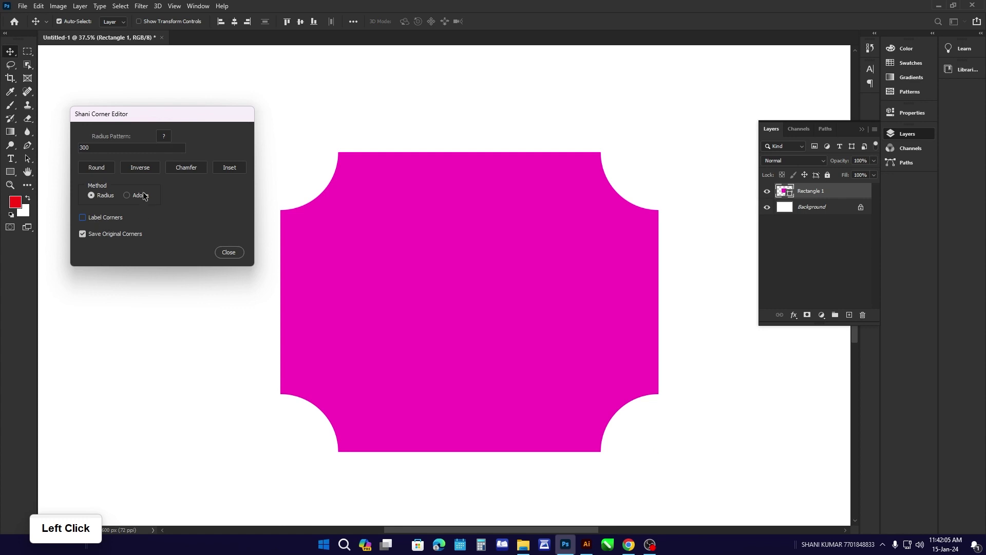
click(144, 197)
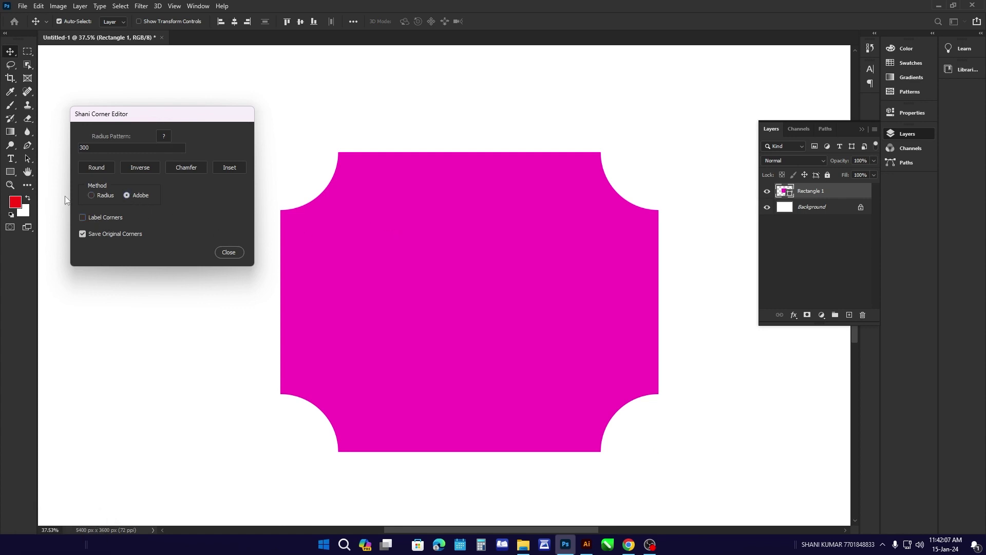
click(96, 197)
click(187, 174)
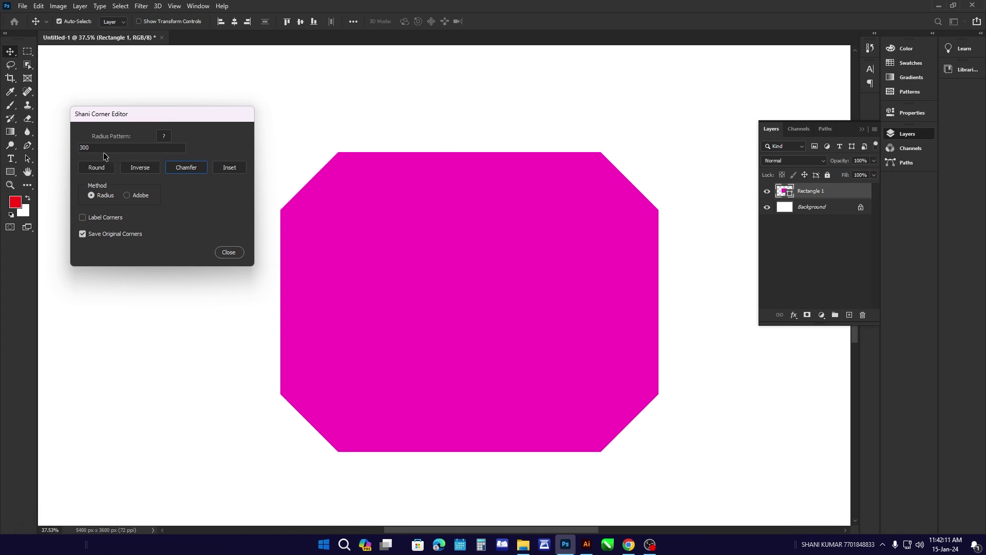
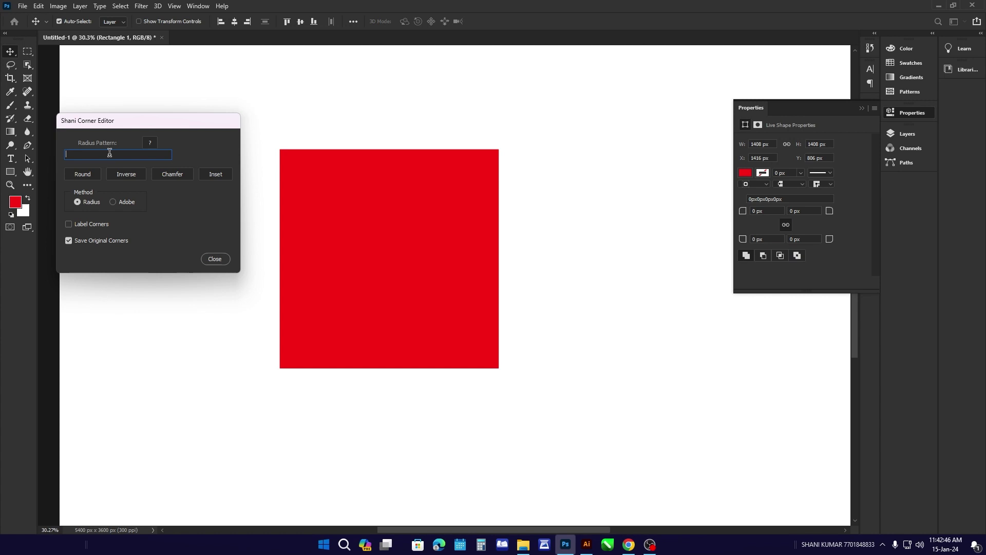
Step: Give the red square inverse corners at radius 300 (entered as 30)
key(3)
key(0)
click(124, 178)
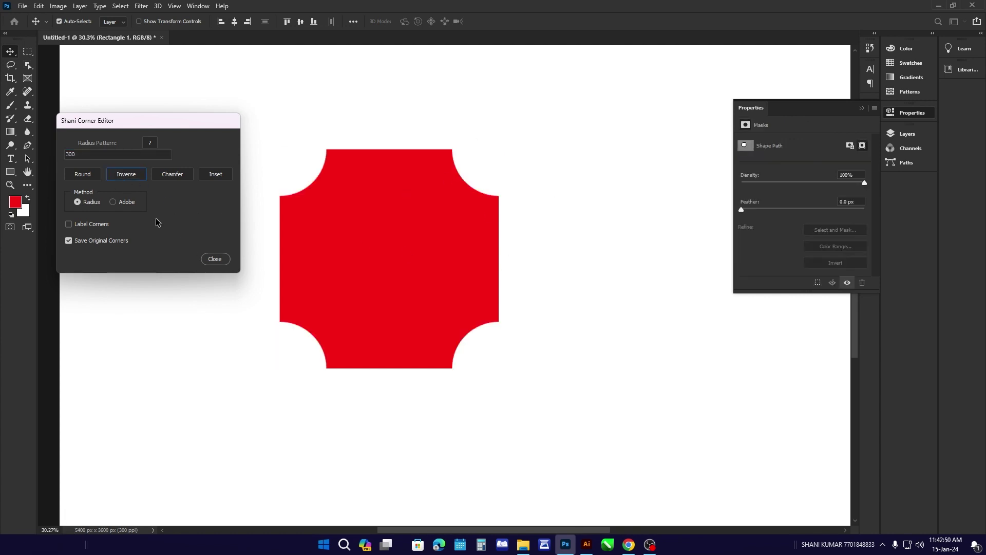
Step: Try round and chamfer corners, return to inverse, and close the corner editor
click(87, 177)
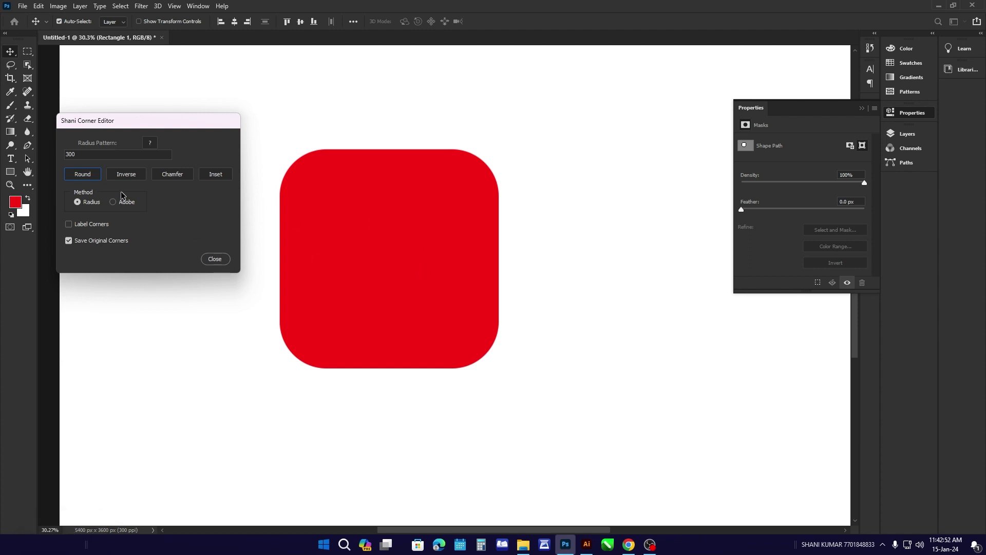
click(171, 175)
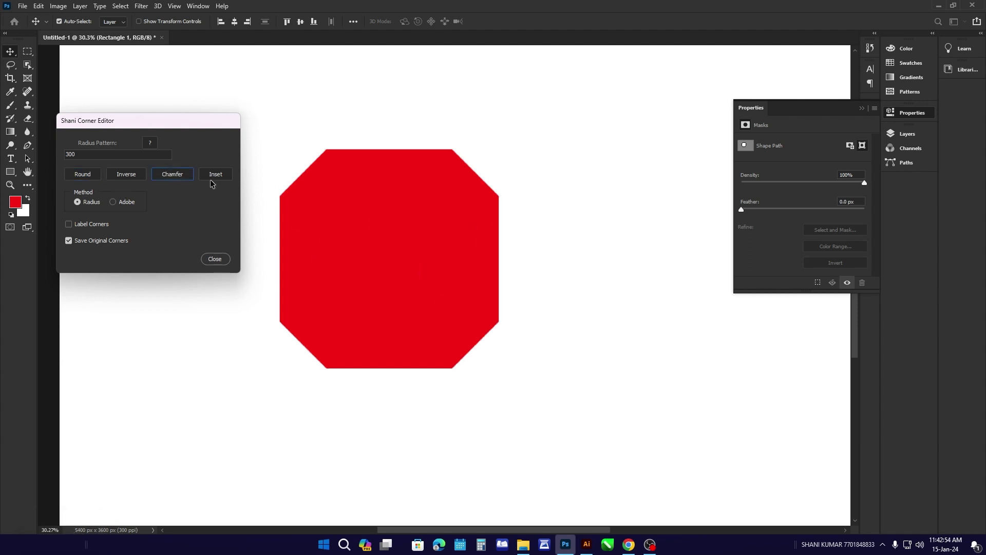
click(214, 181)
click(224, 262)
scroll(down, 3)
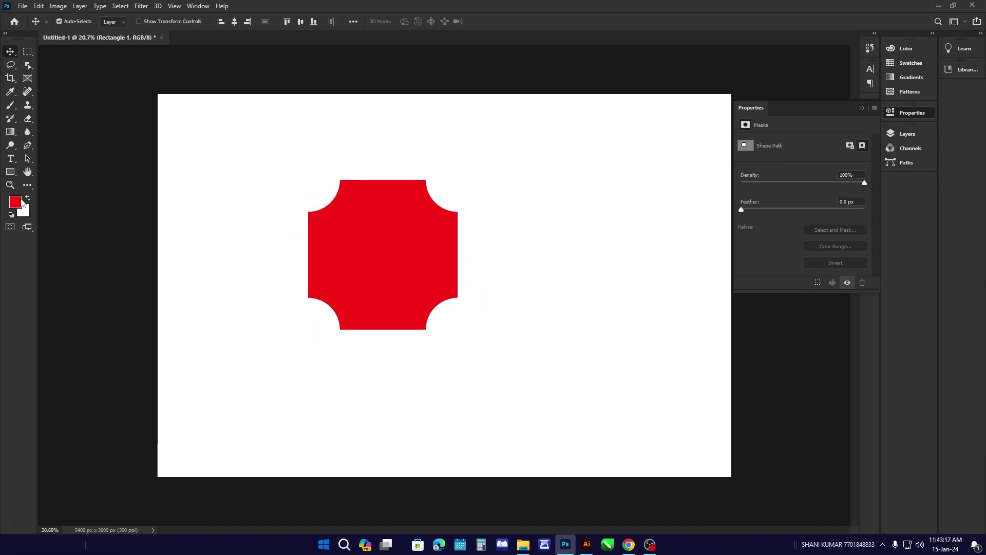